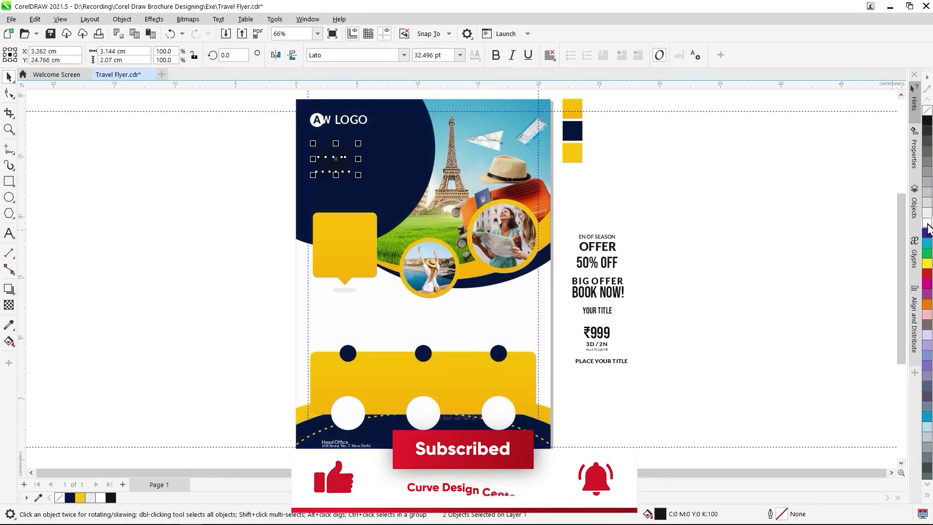
Move the LET'S and TRAVEL words onto the flyer as a large white headline with a yellow shadow.
{"action": "scroll", "scroll_direction": "up", "scroll_amount": 3}
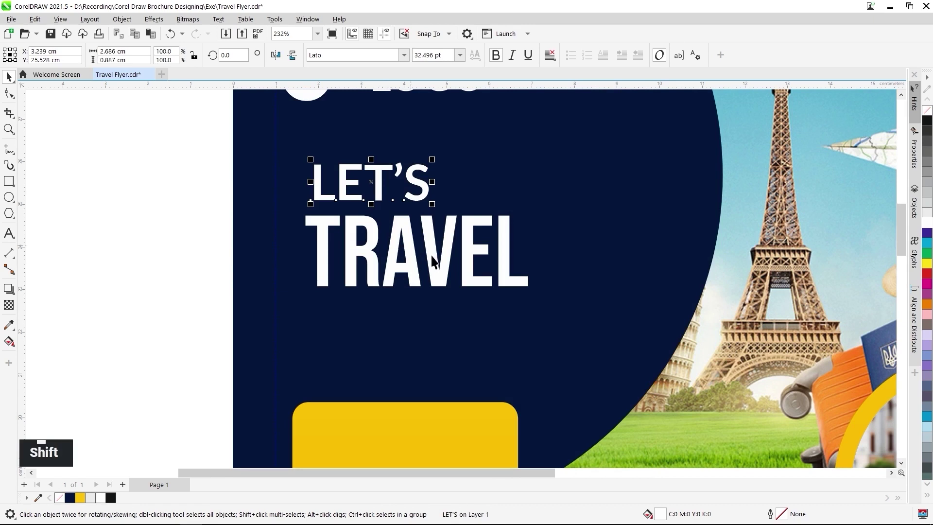
{"action": "left_click", "coordinate": [436, 260]}
{"action": "key", "text": "l"}
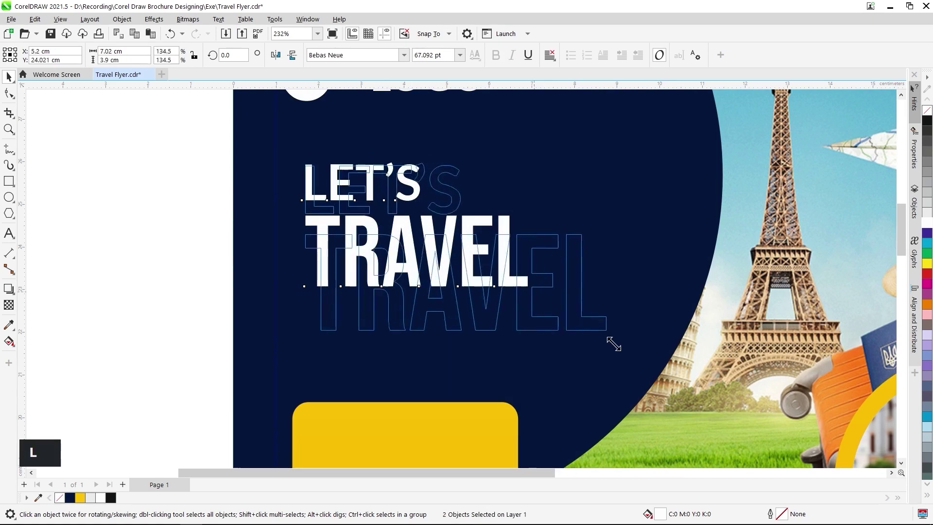
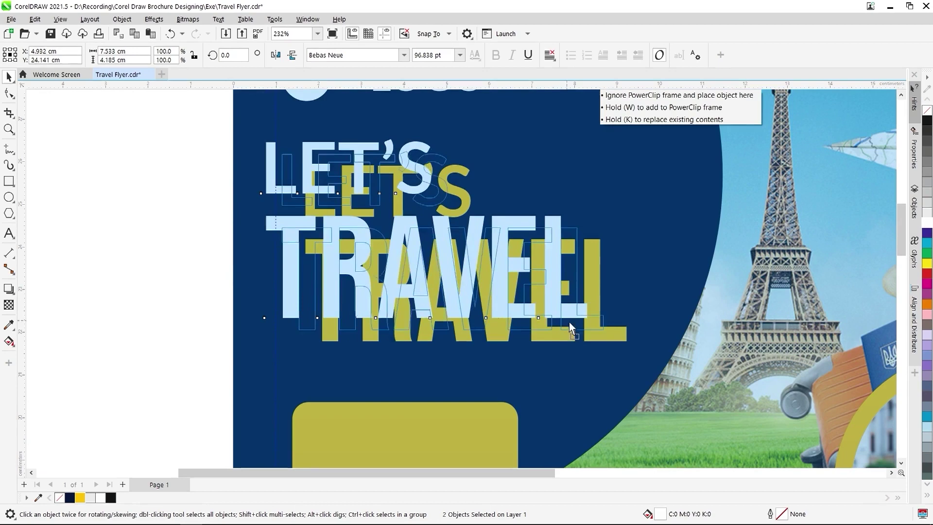
{"action": "scroll", "scroll_direction": "up", "scroll_amount": 3}
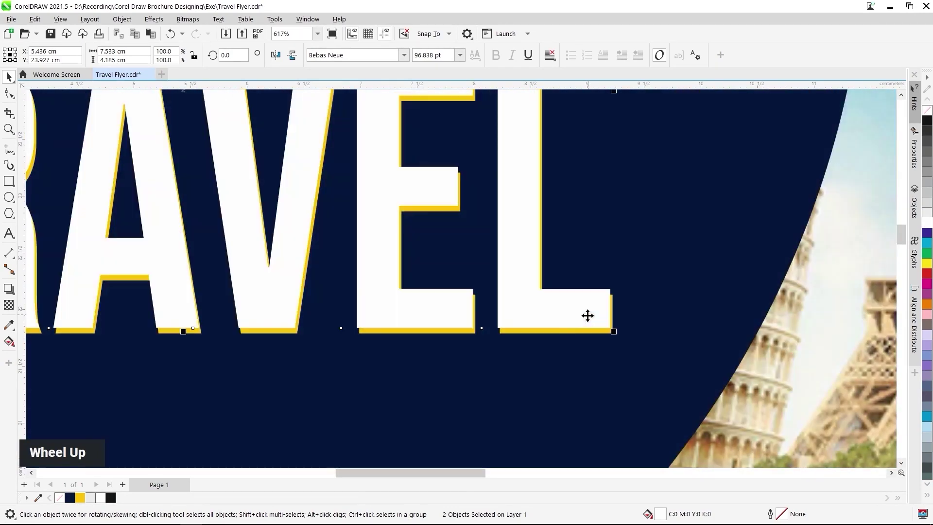
{"action": "scroll", "scroll_direction": "down", "scroll_amount": 3}
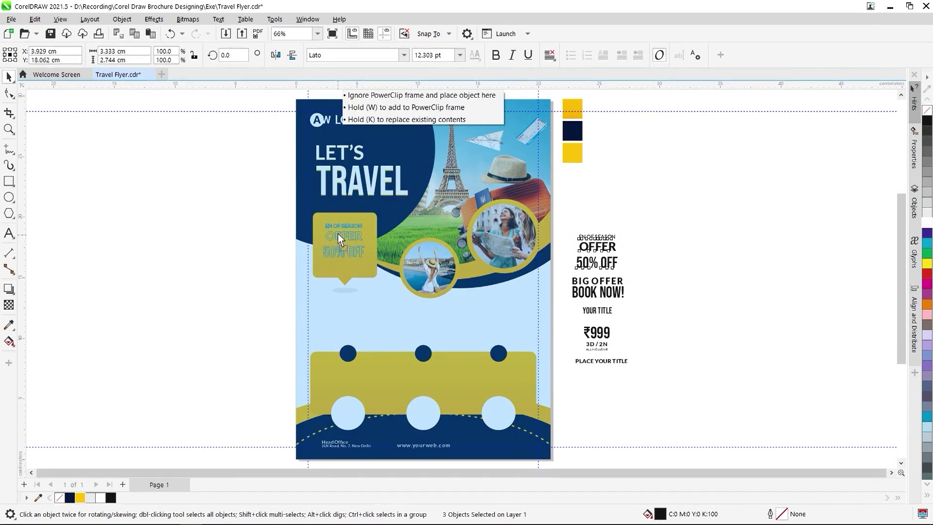
Place EN OF SEASON, OFFER and 50% OFF inside the yellow bubble and break 50% OFF apart.
{"action": "scroll", "scroll_direction": "up", "scroll_amount": 3}
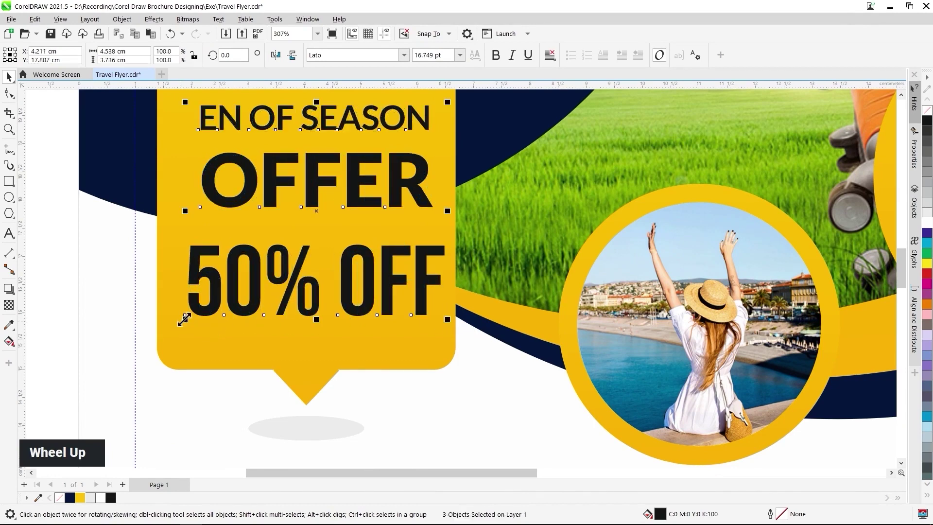
{"action": "scroll", "scroll_direction": "down", "scroll_amount": 3}
{"action": "scroll", "scroll_direction": "up", "scroll_amount": 3}
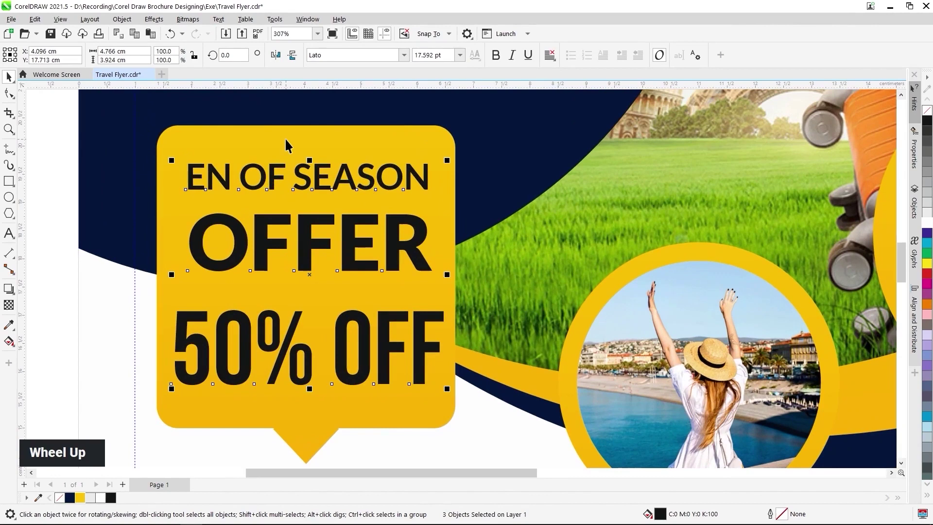
{"action": "left_click", "coordinate": [288, 137]}
{"action": "scroll", "scroll_direction": "down", "scroll_amount": 3}
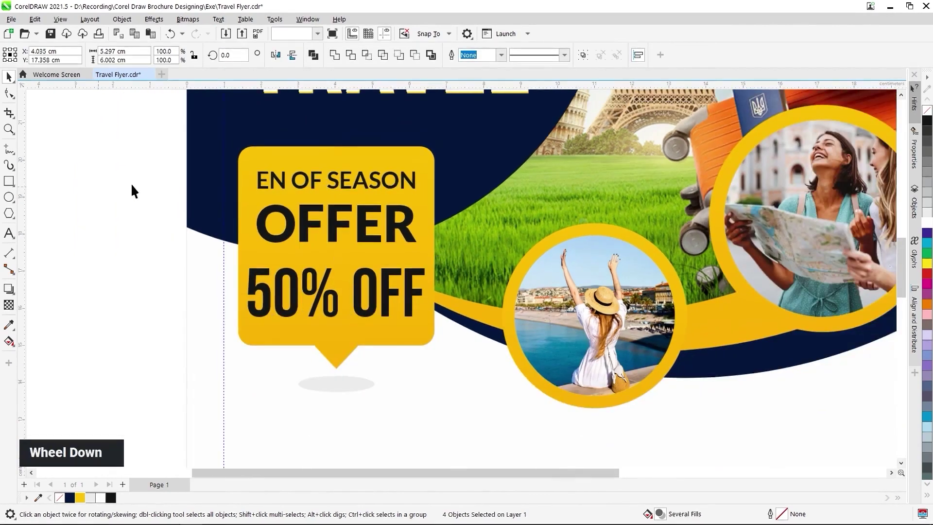
{"action": "scroll", "scroll_direction": "up", "scroll_amount": 3}
{"action": "scroll", "scroll_direction": "up", "scroll_amount": 3}
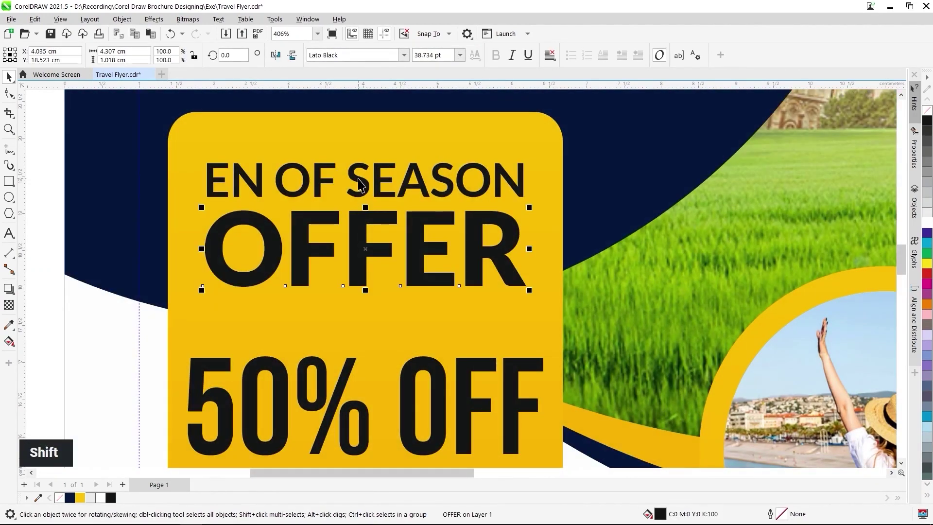
{"action": "scroll", "scroll_direction": "down", "scroll_amount": 3}
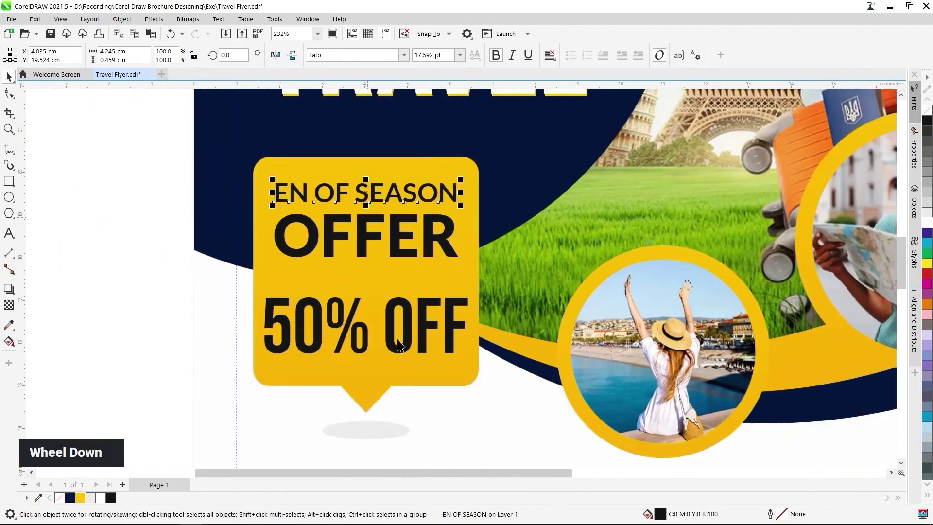
{"action": "scroll", "scroll_direction": "up", "scroll_amount": 3}
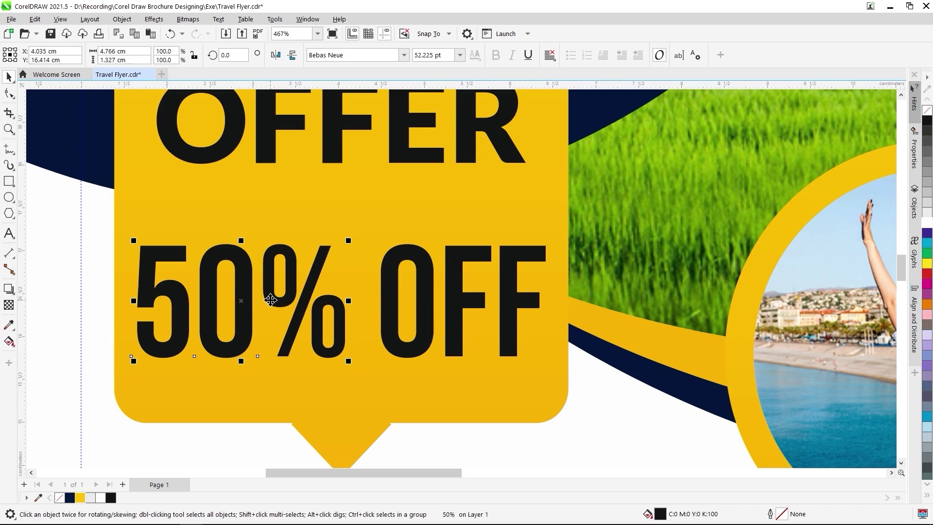
Stack the % sign over OFF beside an enlarged 50 and group them.
{"action": "double_click", "coordinate": [269, 297]}
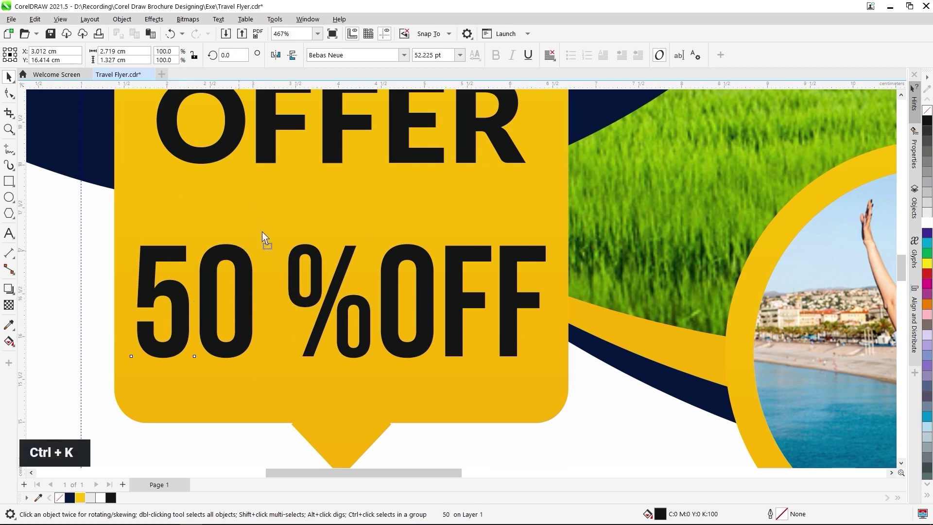
{"action": "left_click", "coordinate": [195, 156]}
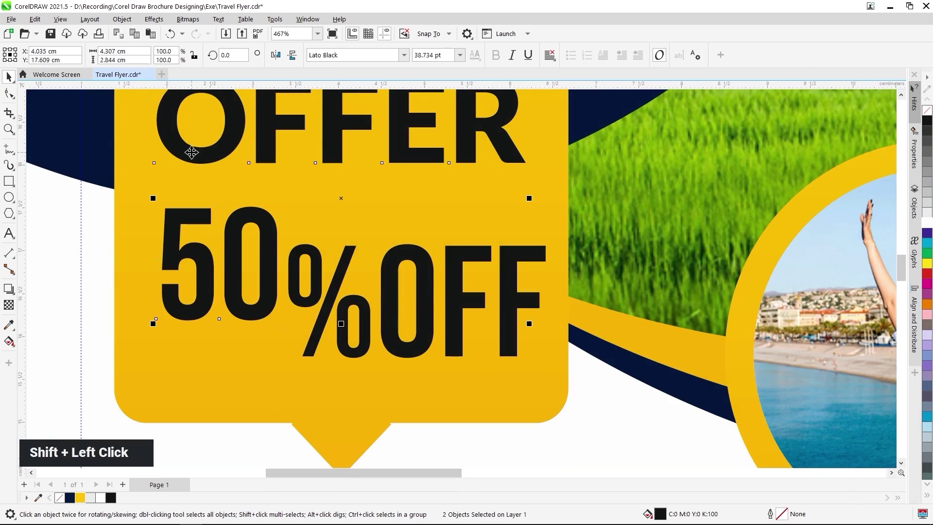
{"action": "key", "text": "k"}
{"action": "key", "text": "l"}
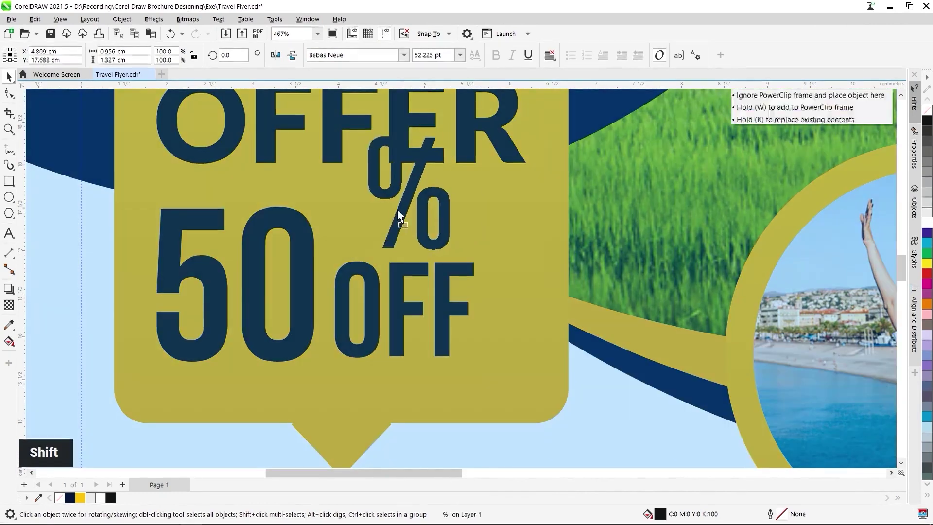
{"action": "left_click", "coordinate": [401, 296]}
{"action": "key", "text": "l"}
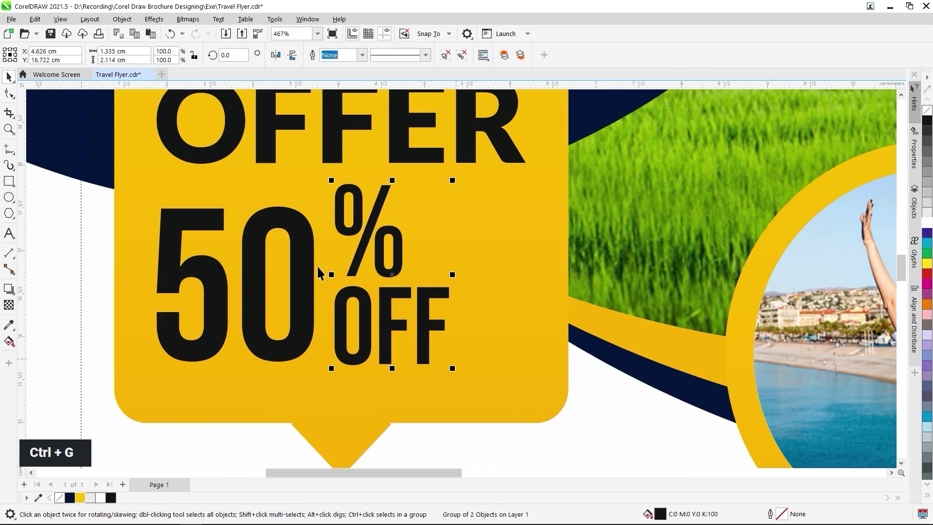
Align 50 with the % OFF group and centre all the offer text on the bubble.
{"action": "left_click", "coordinate": [303, 279]}
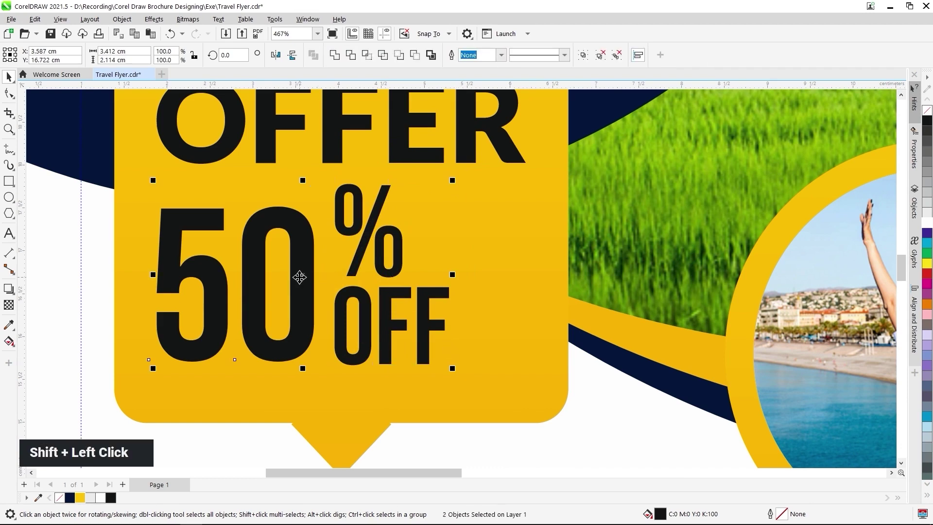
{"action": "key", "text": "b"}
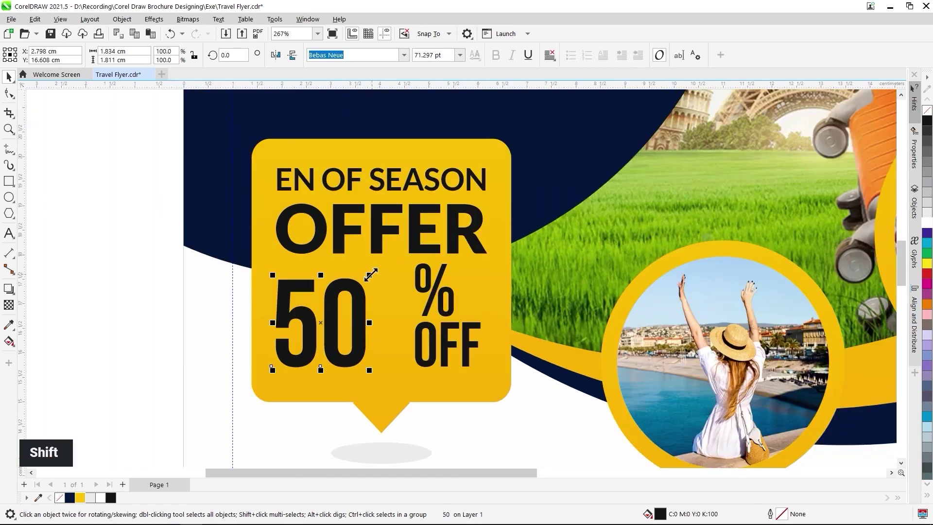
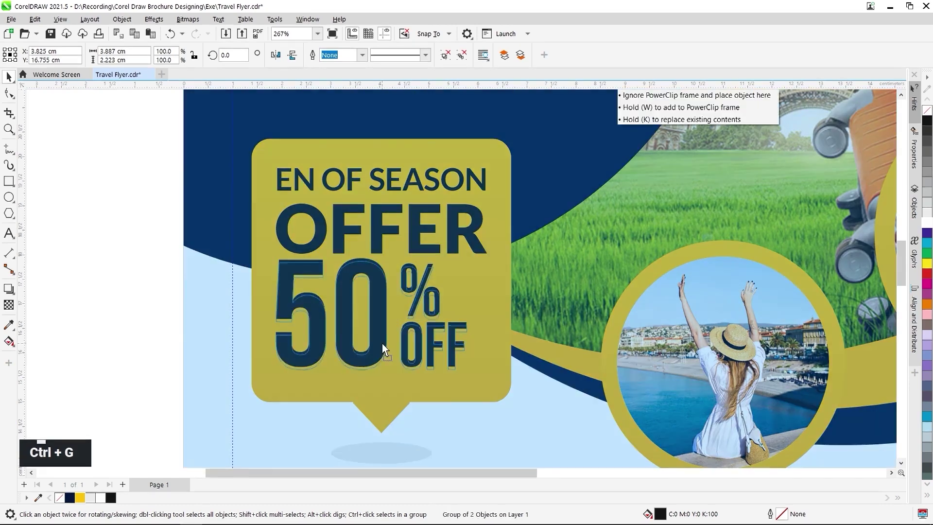
{"action": "left_click", "coordinate": [381, 218]}
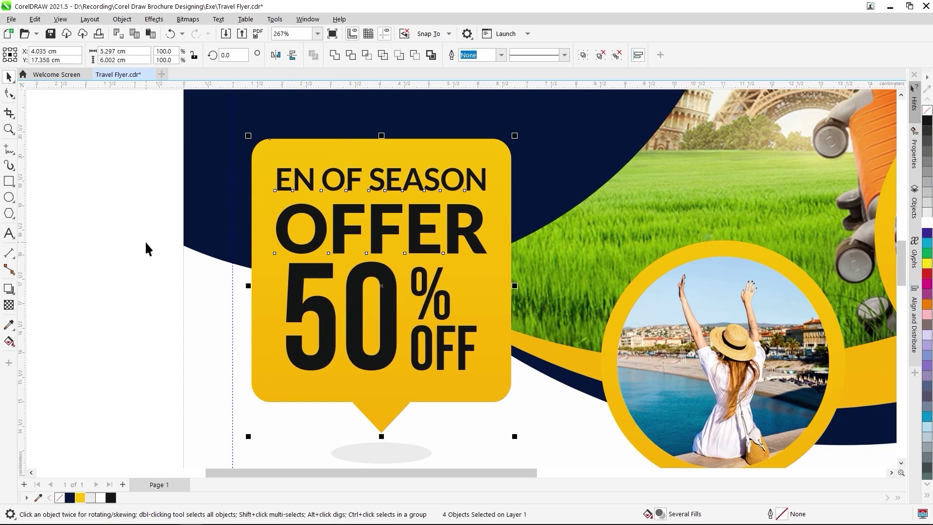
Place BIG OFFER BOOK NOW! under the bubble and YOUR TITLE in the first yellow panel.
{"action": "key", "text": "F4"}
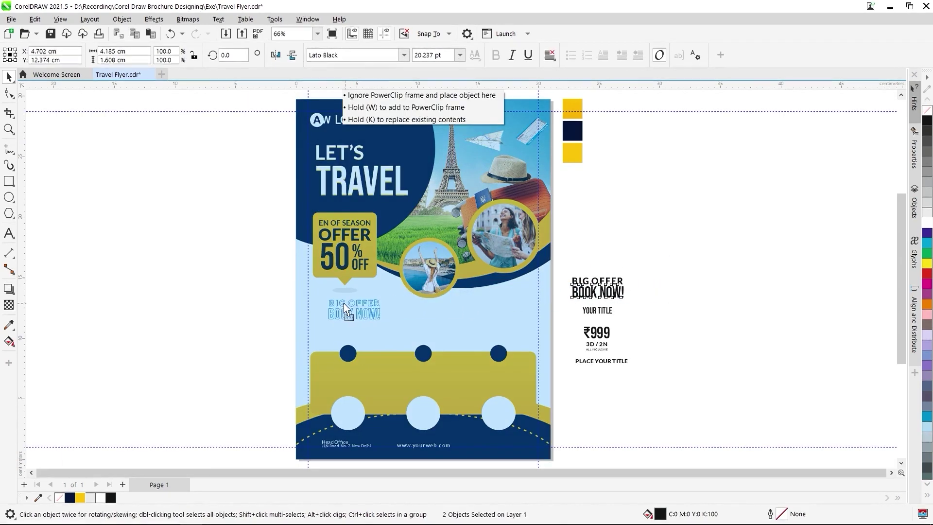
{"action": "scroll", "scroll_direction": "up", "scroll_amount": 3}
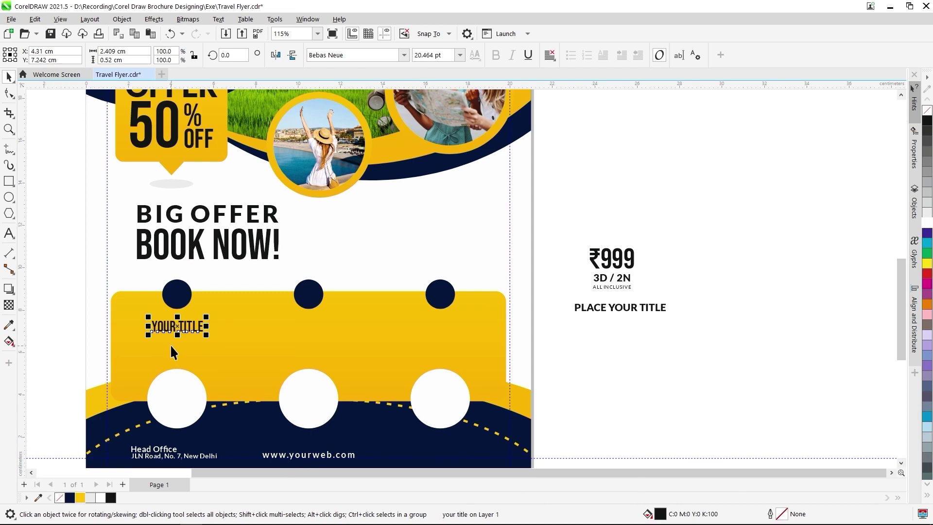
{"action": "scroll", "scroll_direction": "up", "scroll_amount": 3}
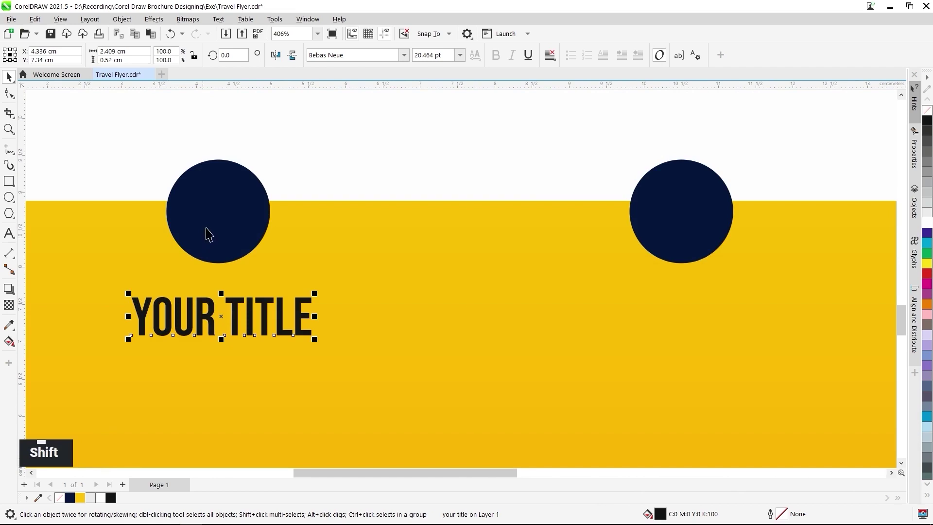
{"action": "left_click", "coordinate": [213, 228]}
{"action": "key", "text": "c"}
{"action": "scroll", "scroll_direction": "down", "scroll_amount": 3}
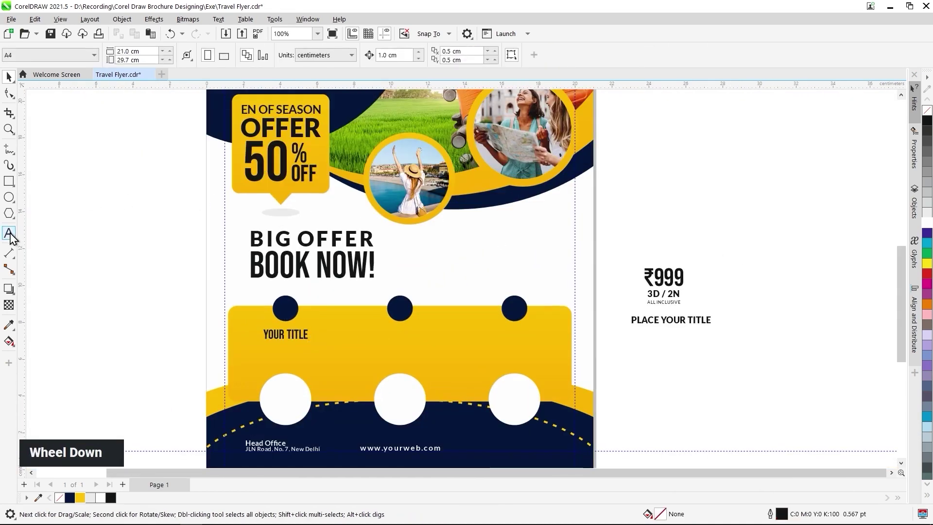
Add a Lato Medium 10 pt lorem ipsum paragraph beside BOOK NOW! and copy it under YOUR TITLE.
{"action": "scroll", "scroll_direction": "up", "scroll_amount": 3}
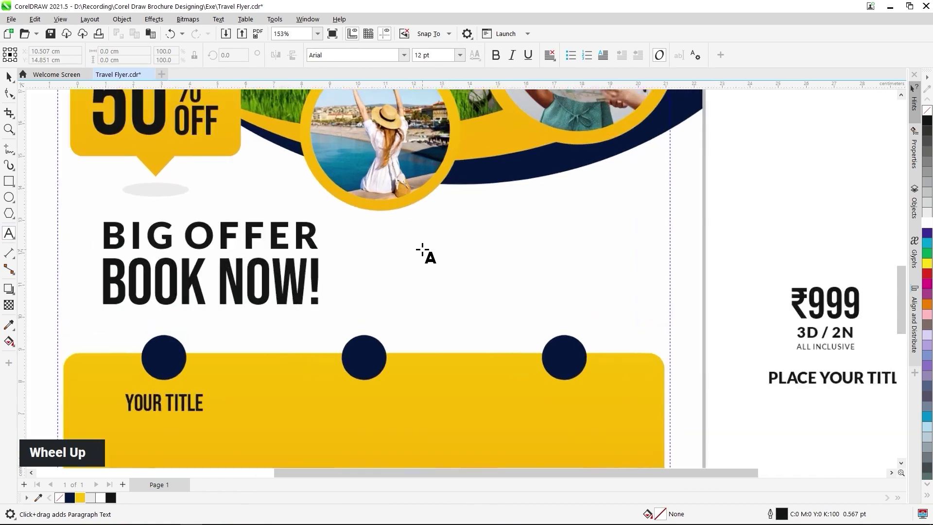
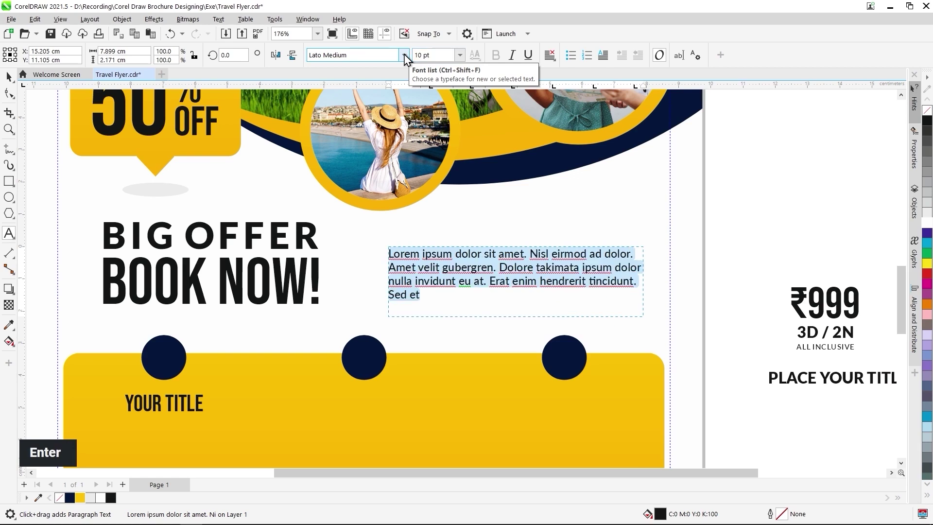
{"action": "scroll", "scroll_direction": "down", "scroll_amount": 3}
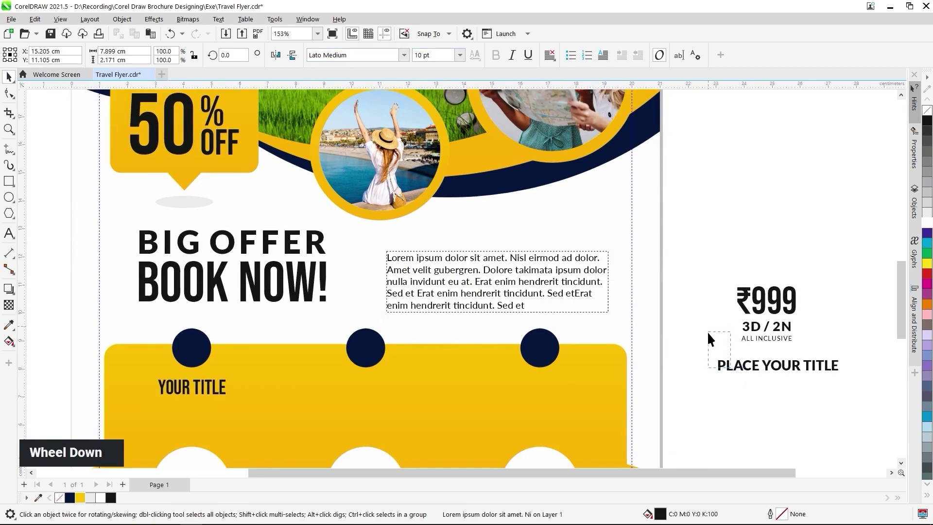
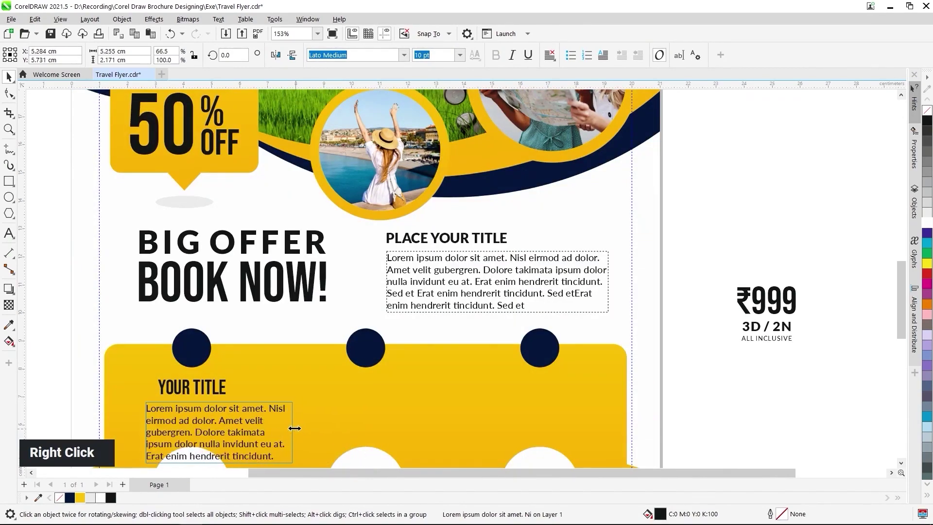
Shorten the paragraph and centre the title and paragraph under the first navy circle.
{"action": "scroll", "scroll_direction": "down", "scroll_amount": 3}
{"action": "scroll", "scroll_direction": "up", "scroll_amount": 3}
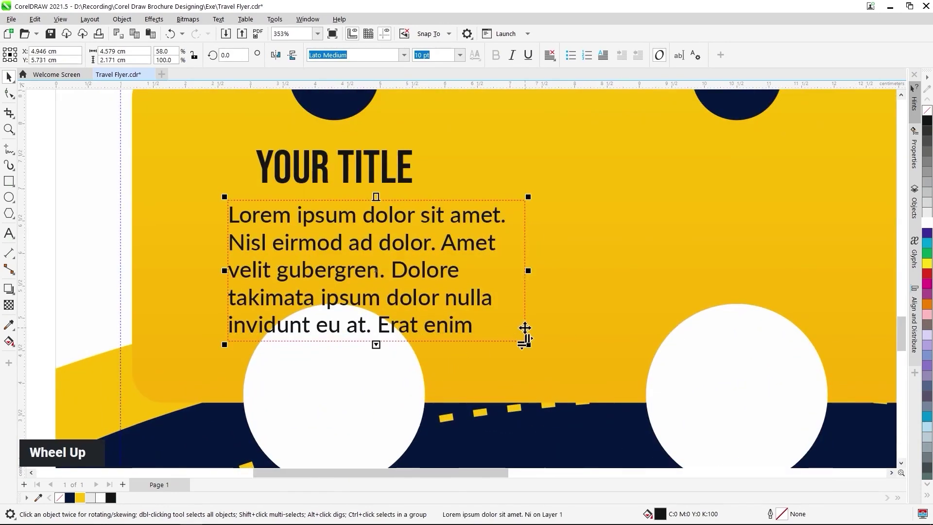
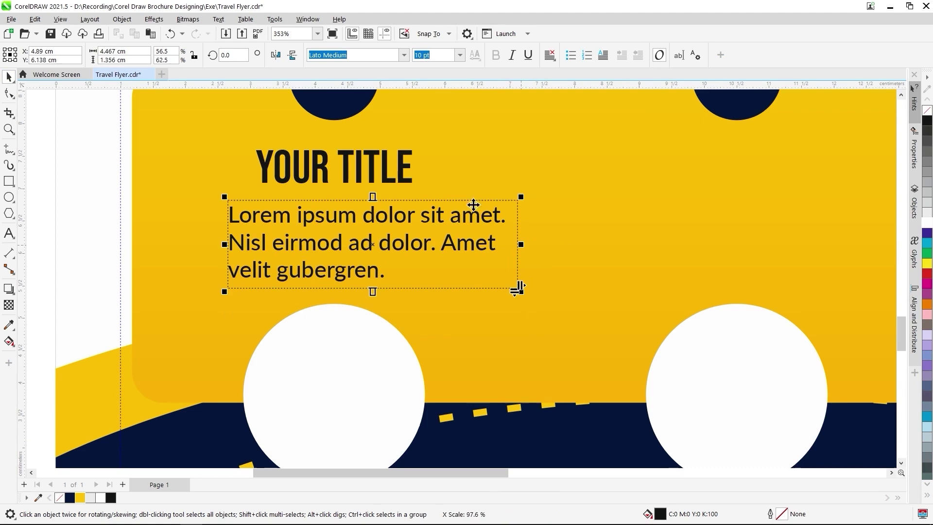
{"action": "left_click", "coordinate": [349, 164]}
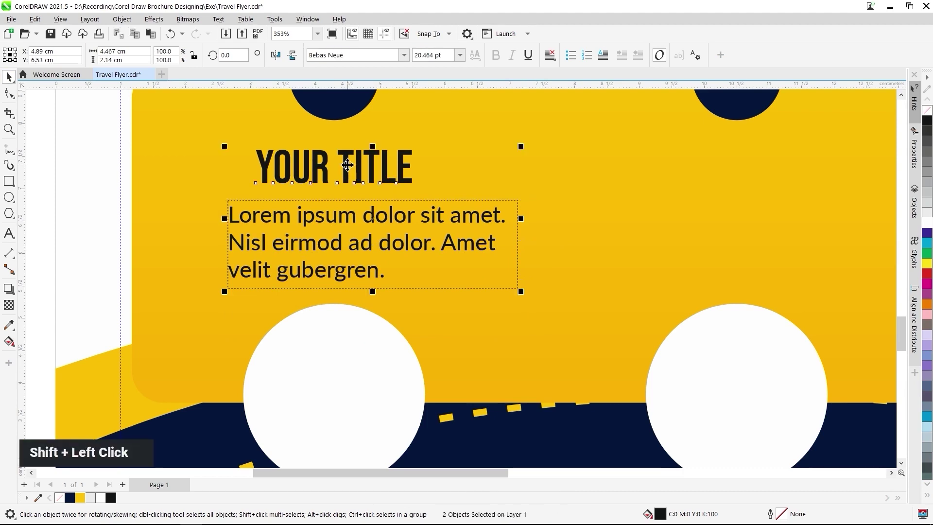
{"action": "key", "text": "c"}
{"action": "scroll", "scroll_direction": "down", "scroll_amount": 3}
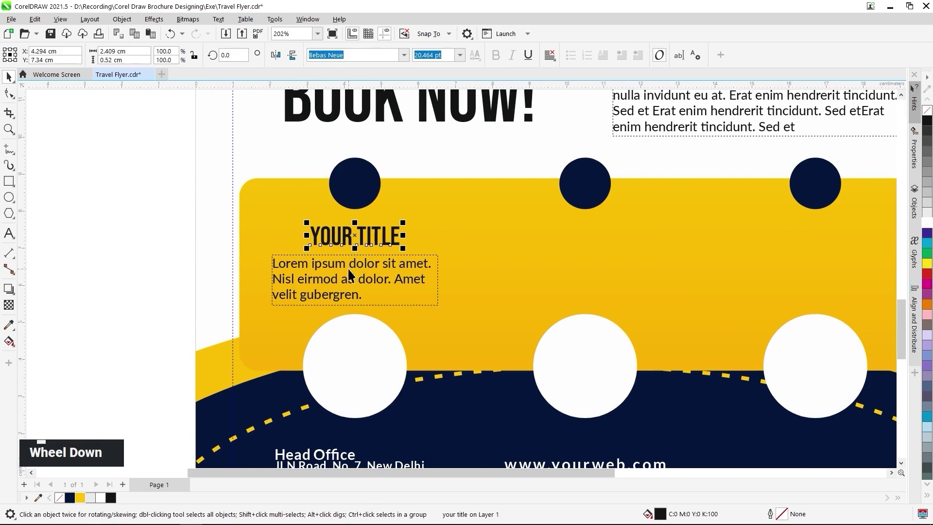
{"action": "left_click", "coordinate": [358, 270]}
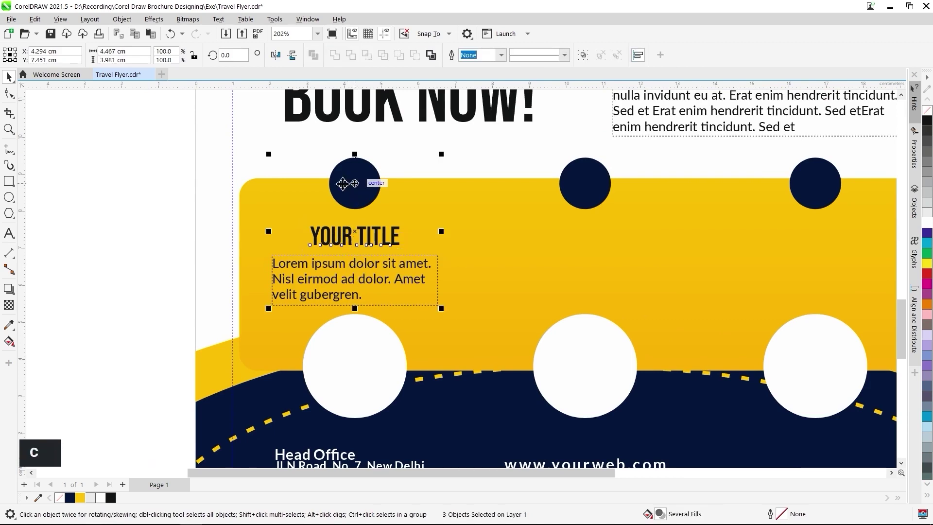
{"action": "key", "text": "c"}
Copy the title and paragraph to the other two columns and centre them under their circles.
{"action": "left_click", "coordinate": [334, 279]}
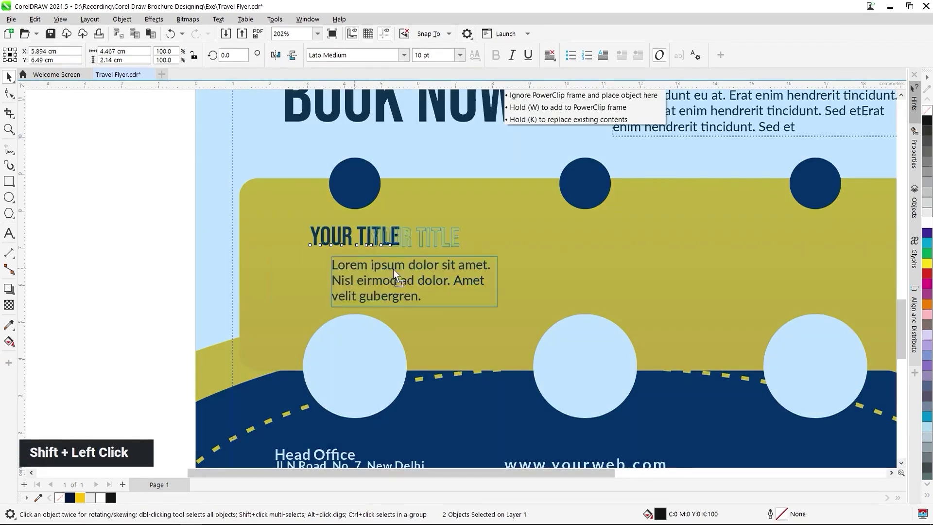
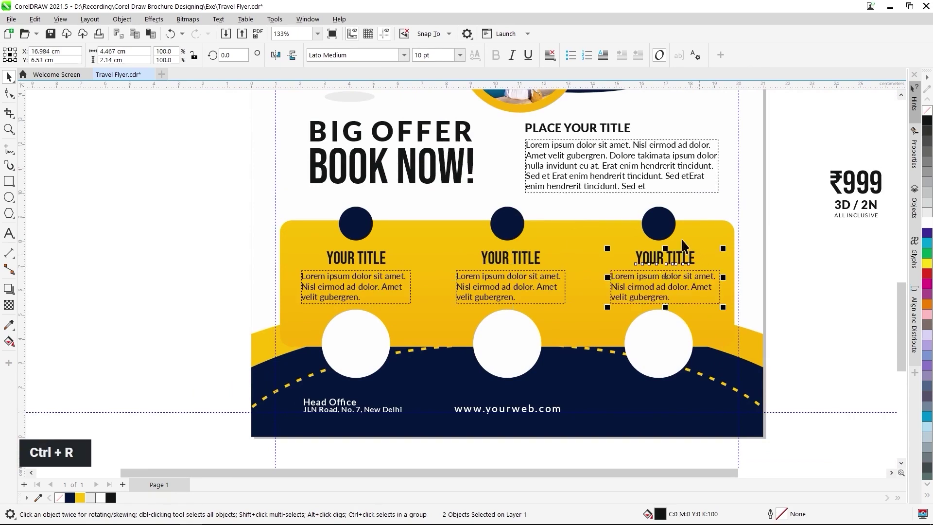
{"action": "left_click", "coordinate": [666, 223]}
{"action": "key", "text": "c"}
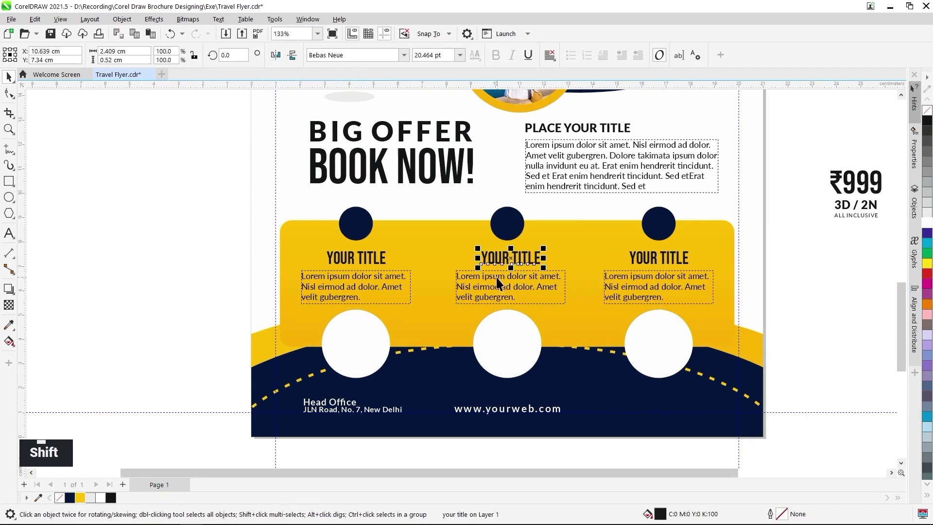
{"action": "left_click", "coordinate": [500, 280]}
Centre the ₹999 price over 3D / 2N ALL INCLUSIVE and place the badge in the first white circle.
{"action": "key", "text": "c"}
{"action": "scroll", "scroll_direction": "down", "scroll_amount": 3}
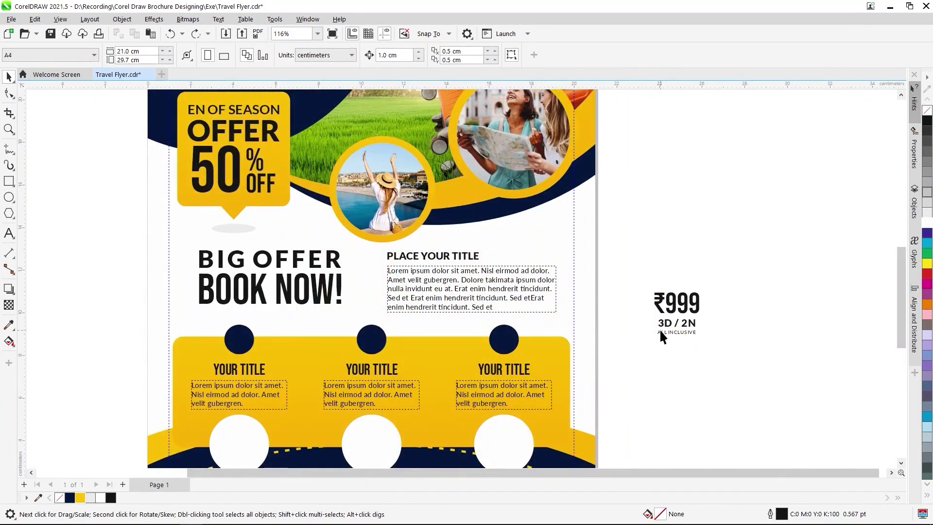
{"action": "scroll", "scroll_direction": "up", "scroll_amount": 3}
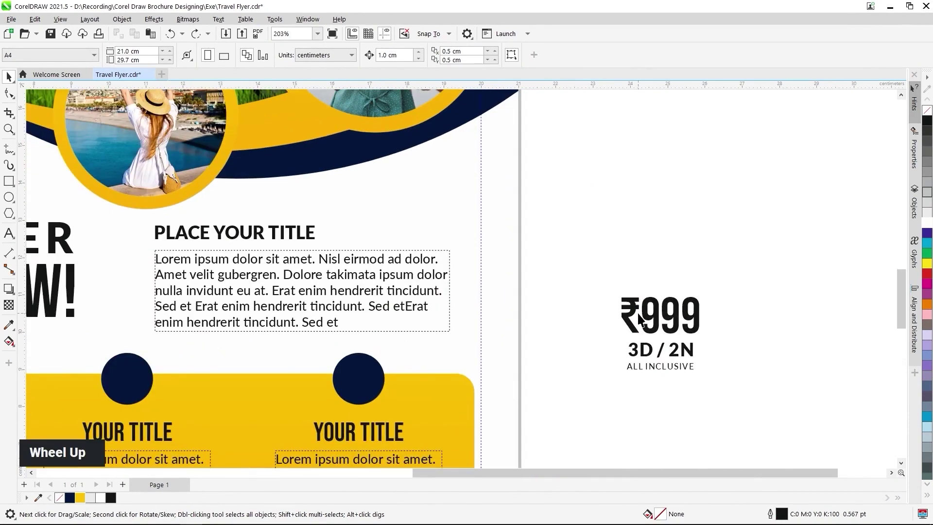
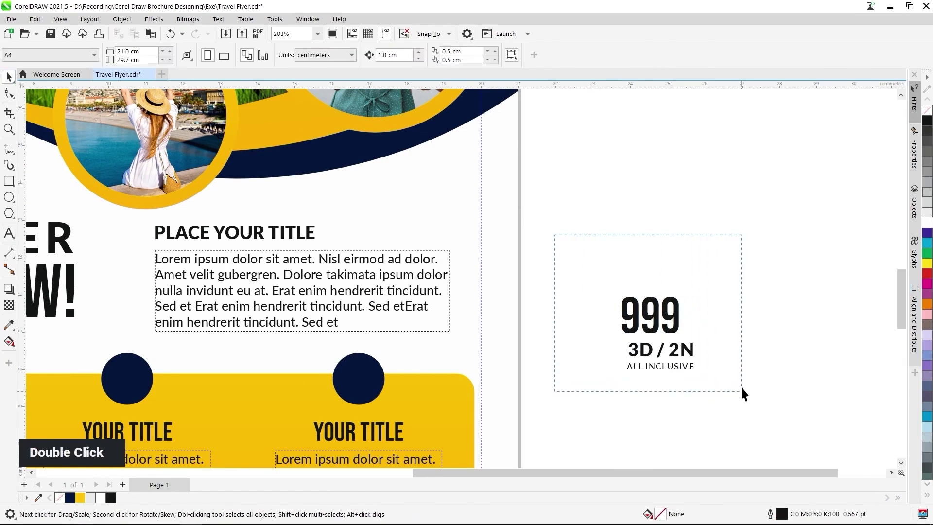
{"action": "scroll", "scroll_direction": "down", "scroll_amount": 3}
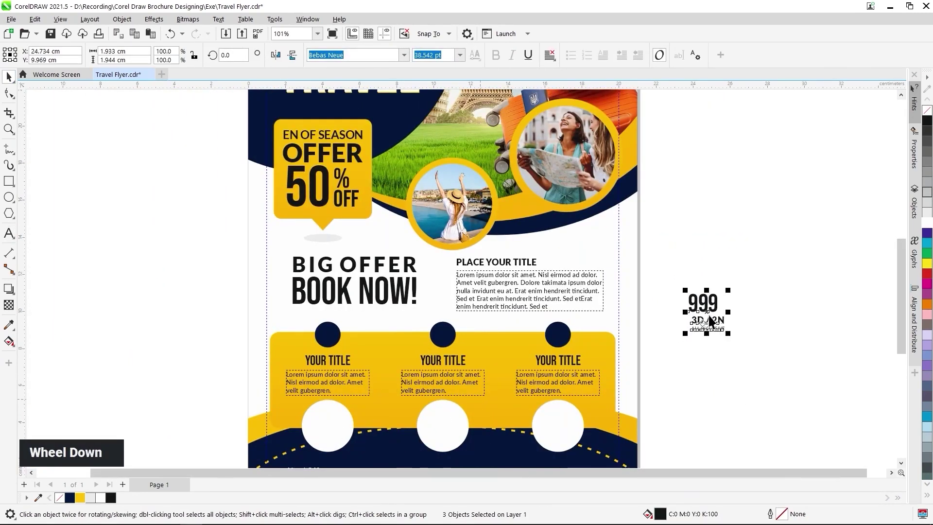
{"action": "scroll", "scroll_direction": "up", "scroll_amount": 3}
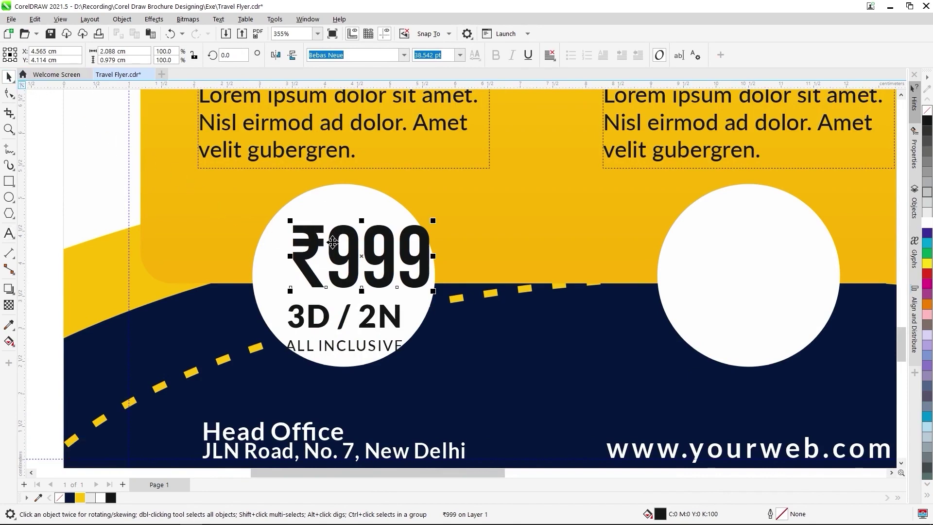
{"action": "left_click", "coordinate": [316, 320]}
{"action": "key", "text": "c"}
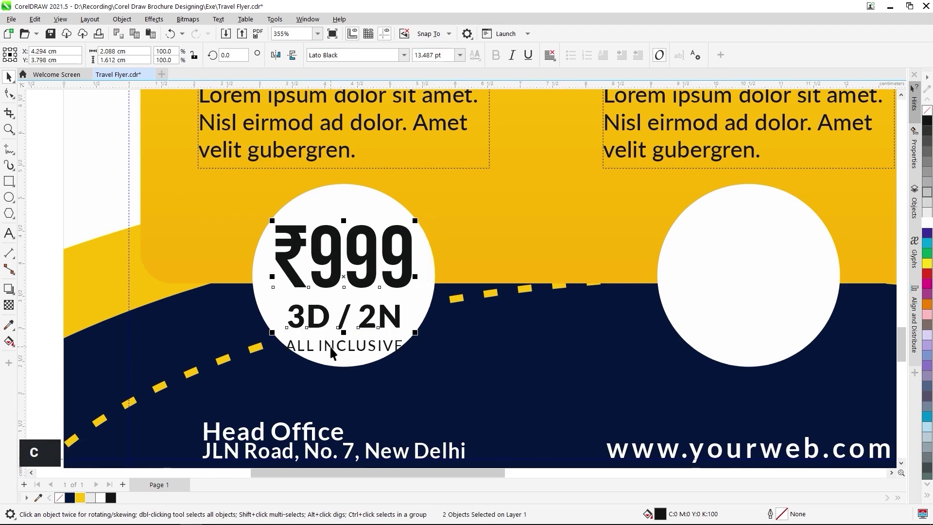
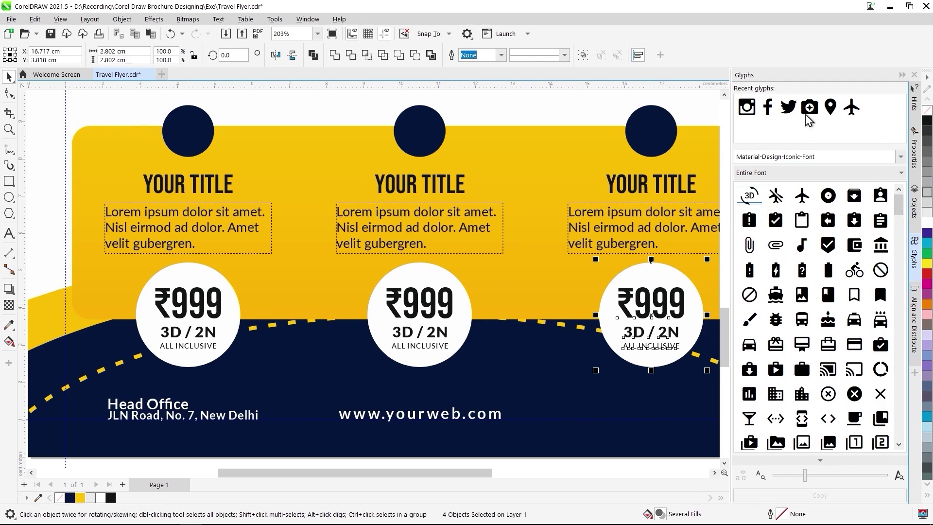
Insert the camera glyph and centre it in the third navy circle.
{"action": "scroll", "scroll_direction": "down", "scroll_amount": 3}
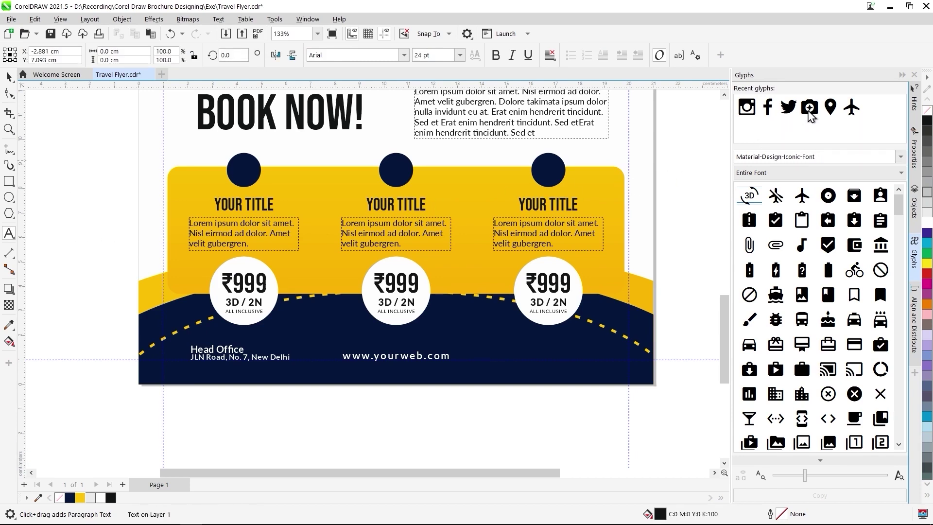
{"action": "double_click", "coordinate": [816, 114]}
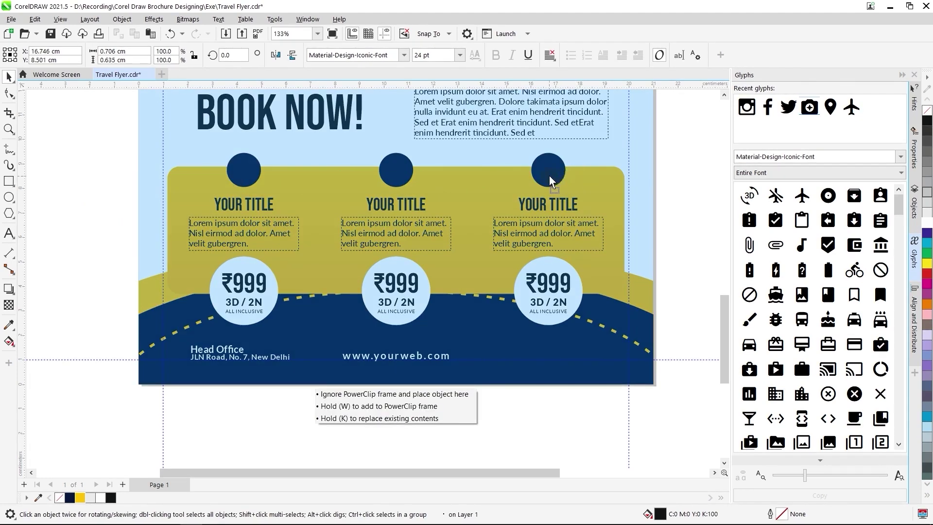
{"action": "scroll", "scroll_direction": "up", "scroll_amount": 3}
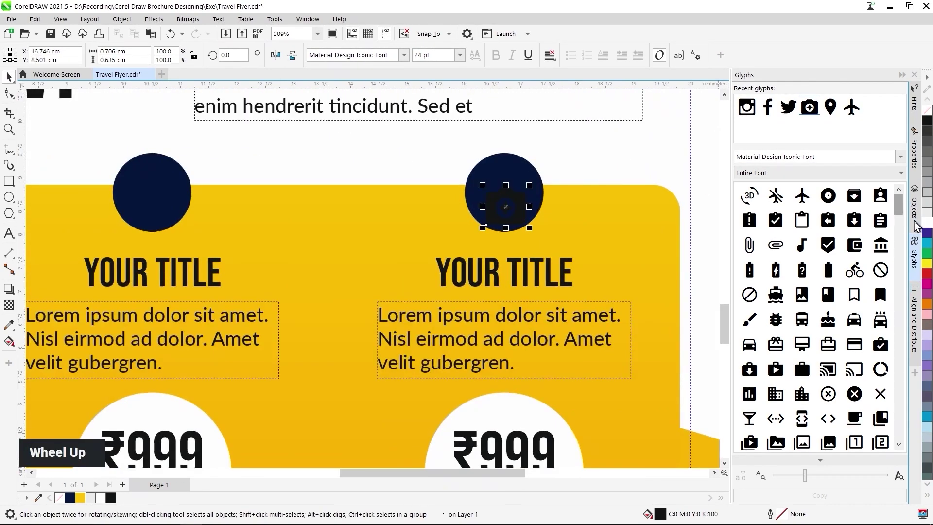
{"action": "key", "text": "e"}
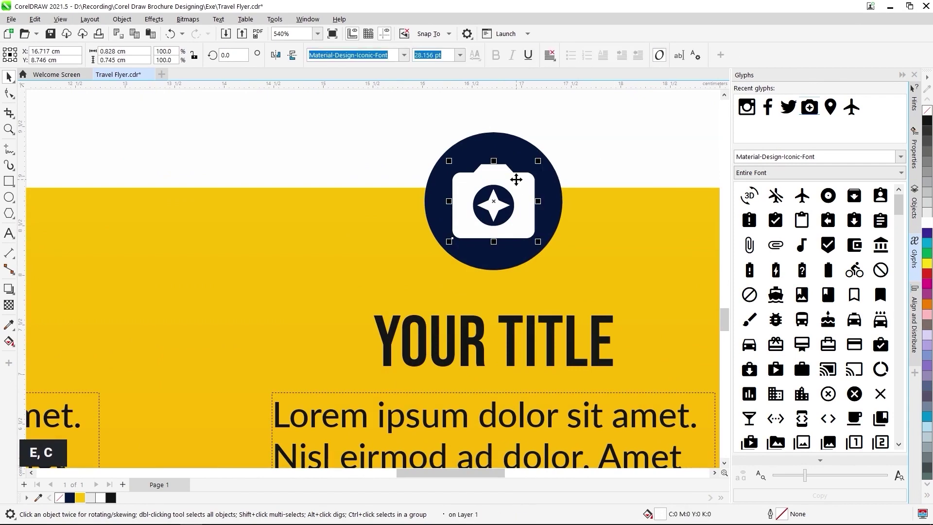
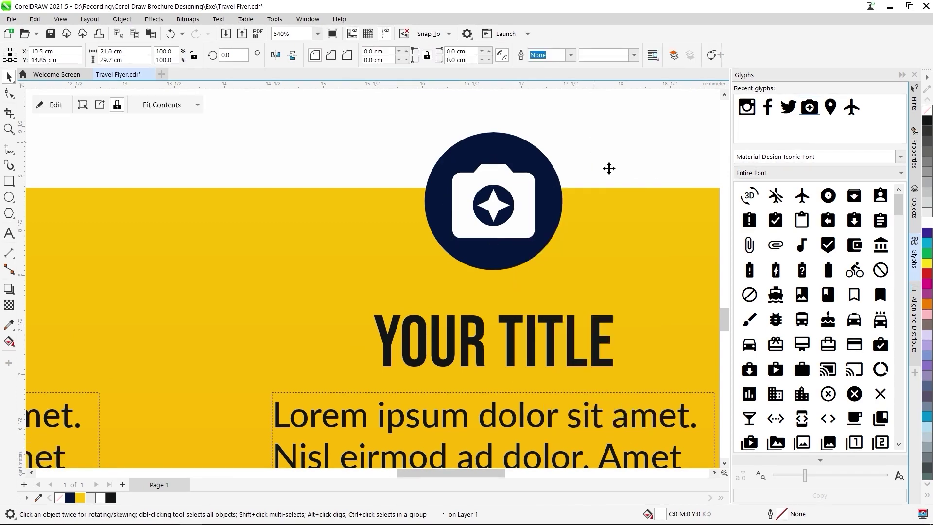
{"action": "scroll", "scroll_direction": "down", "scroll_amount": 3}
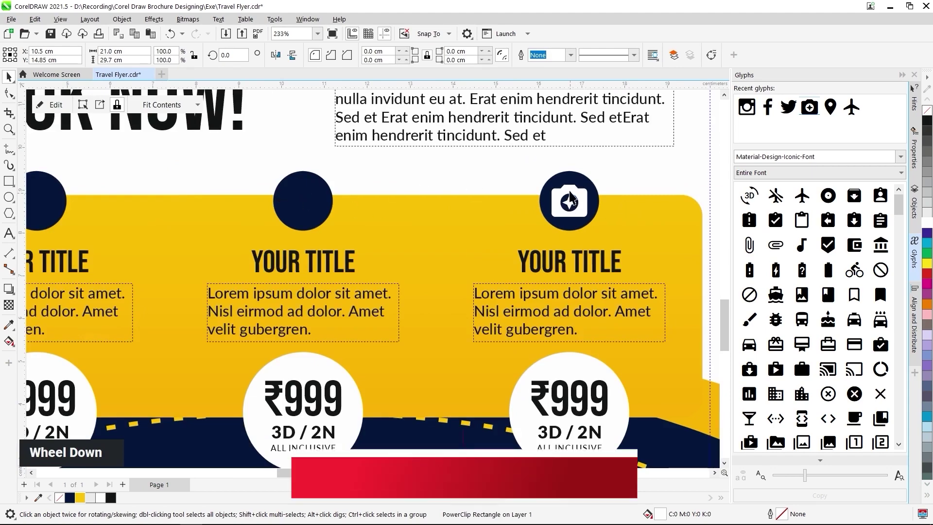
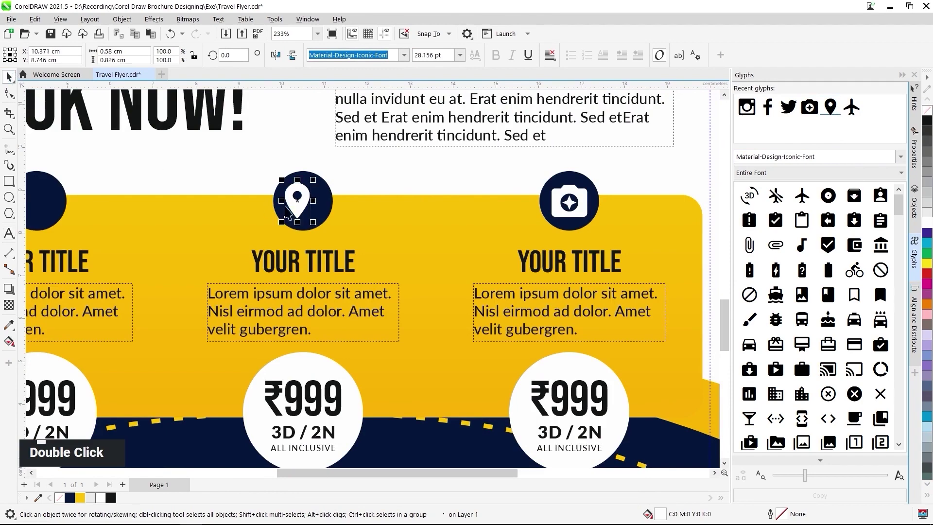
{"action": "left_click", "coordinate": [328, 206]}
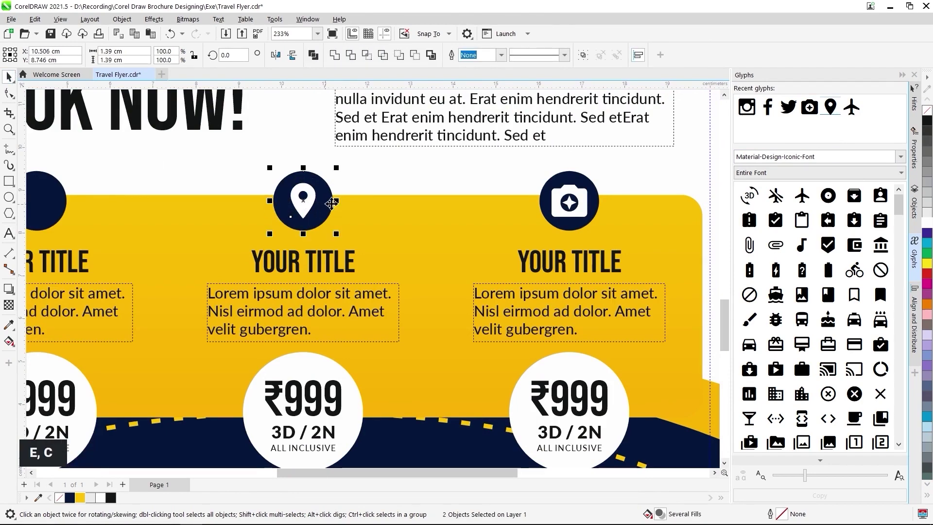
Centre the location pin and airplane icons within their navy circles.
{"action": "scroll", "scroll_direction": "up", "scroll_amount": 3}
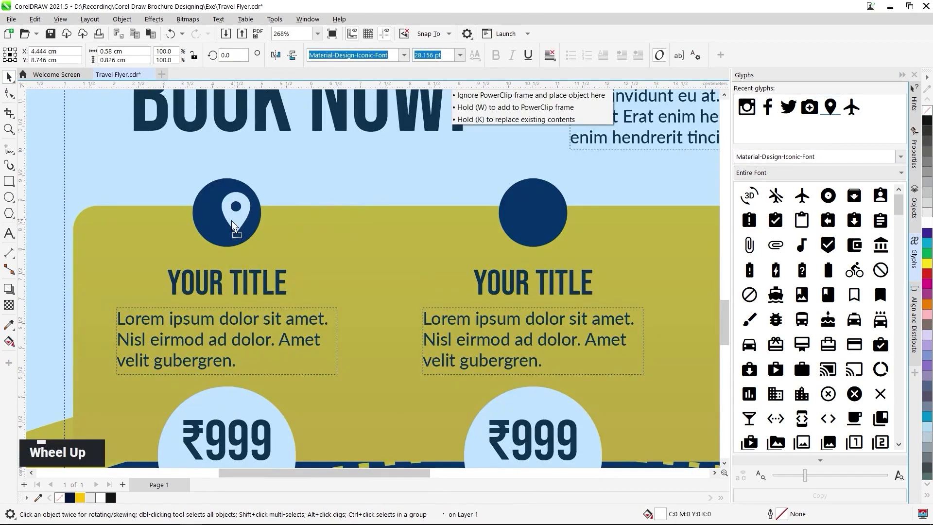
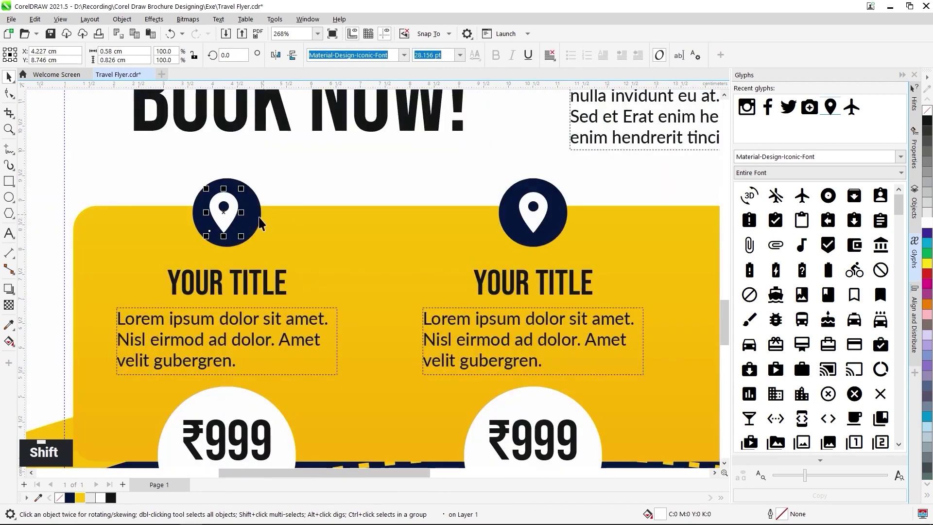
{"action": "left_click", "coordinate": [259, 222]}
{"action": "key", "text": "c"}
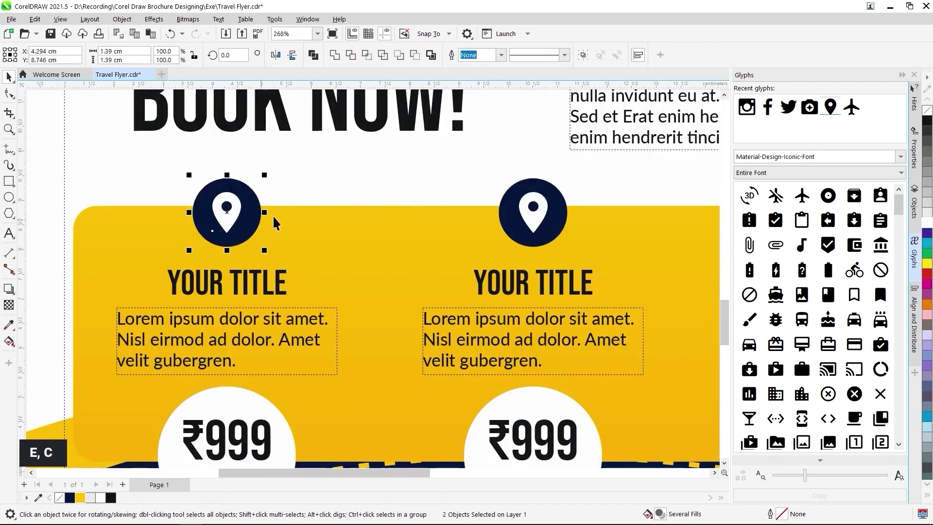
{"action": "key", "text": "c"}
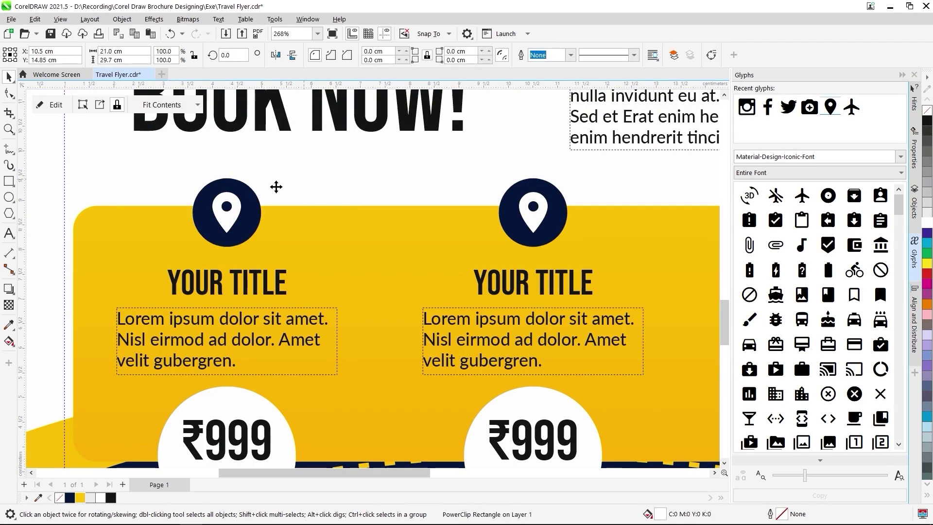
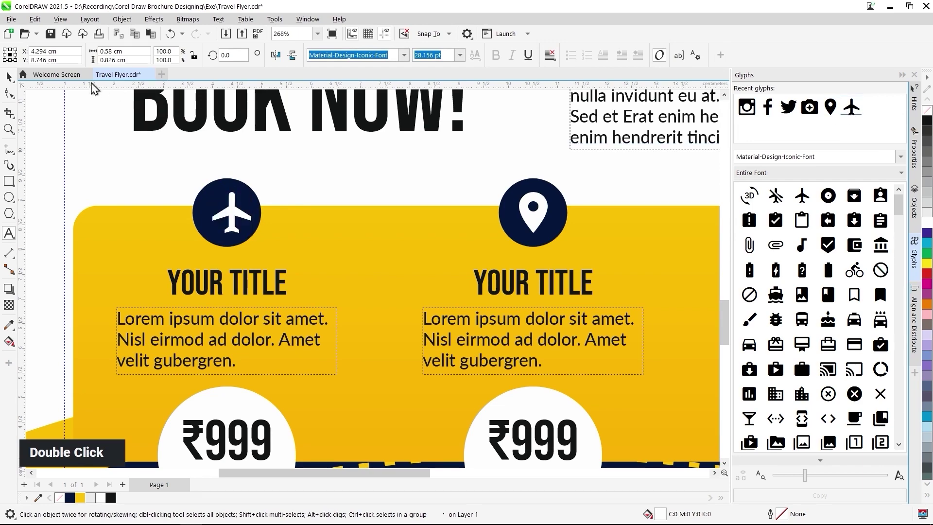
{"action": "scroll", "scroll_direction": "up", "scroll_amount": 3}
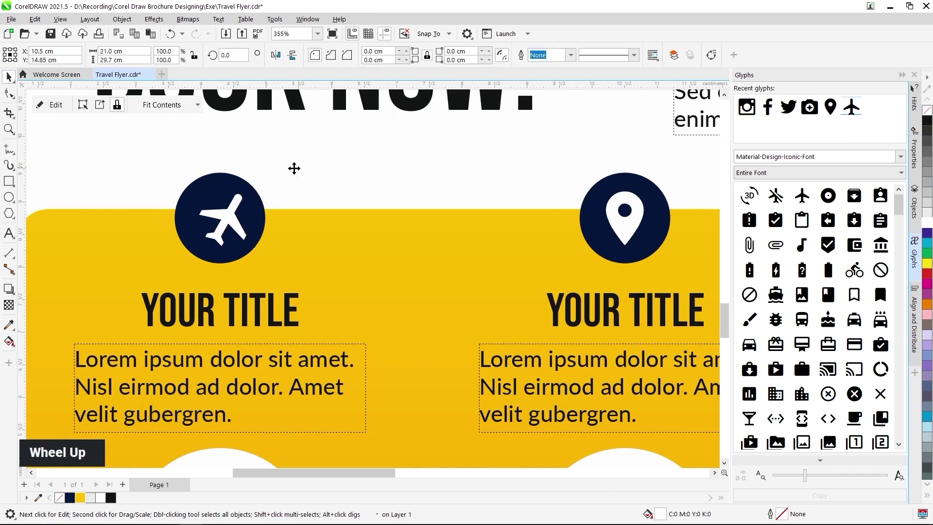
{"action": "left_click", "coordinate": [184, 214]}
{"action": "key", "text": "c"}
{"action": "key", "text": "e"}
{"action": "scroll", "scroll_direction": "down", "scroll_amount": 3}
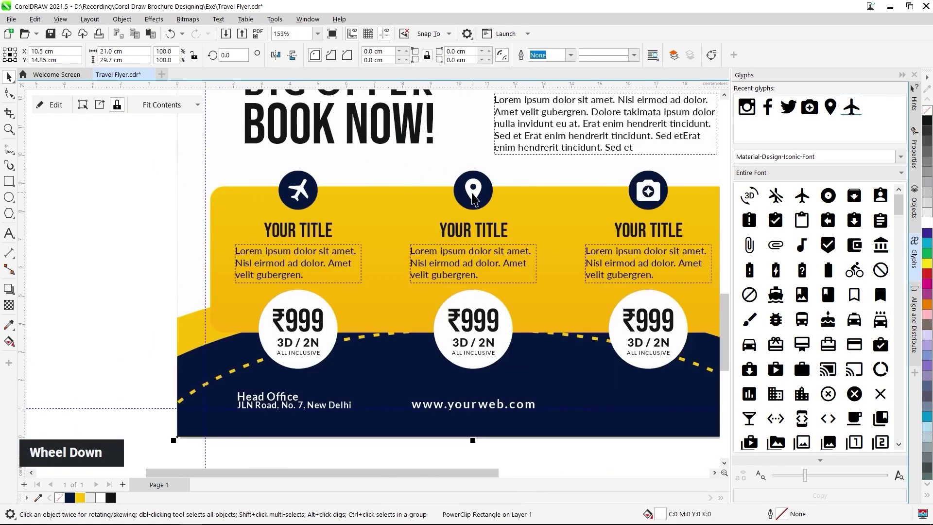
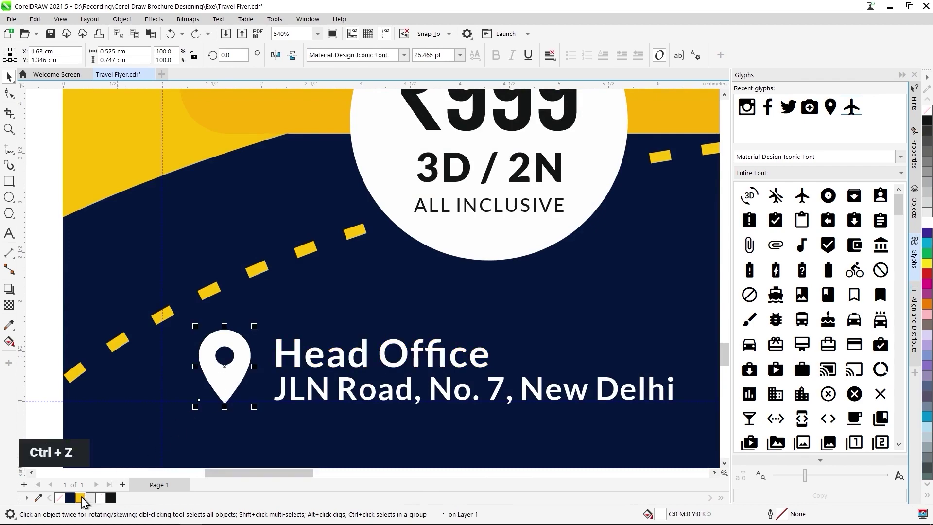
Add a white pin by the address and swap copies for Twitter, Facebook and Instagram footer icons.
{"action": "scroll", "scroll_direction": "down", "scroll_amount": 3}
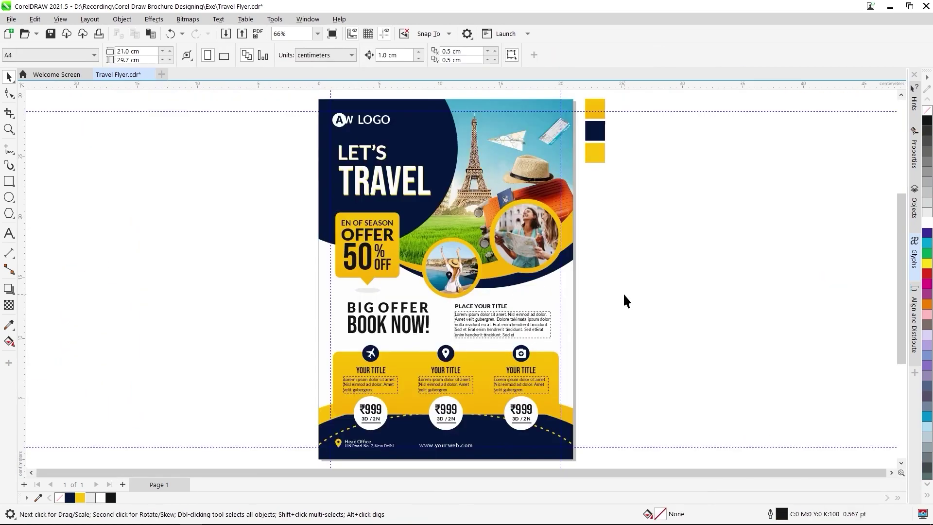
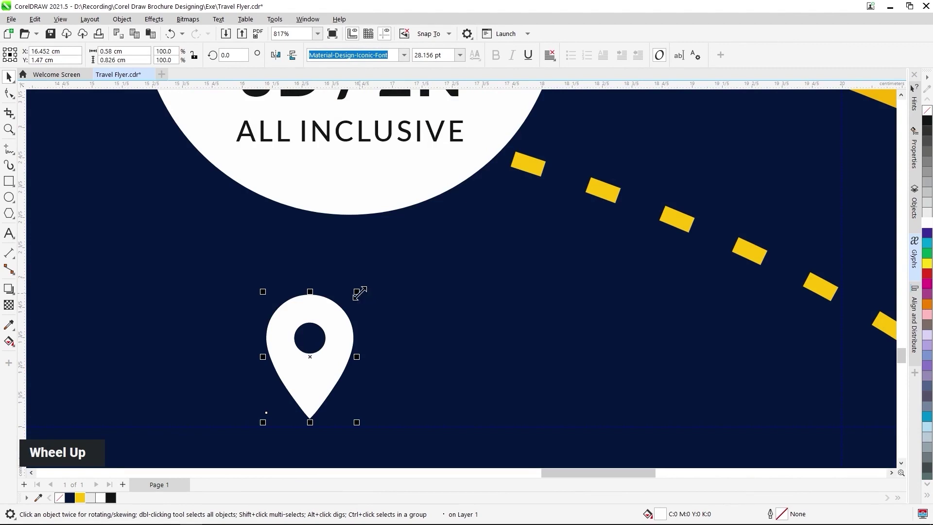
{"action": "double_click", "coordinate": [331, 358]}
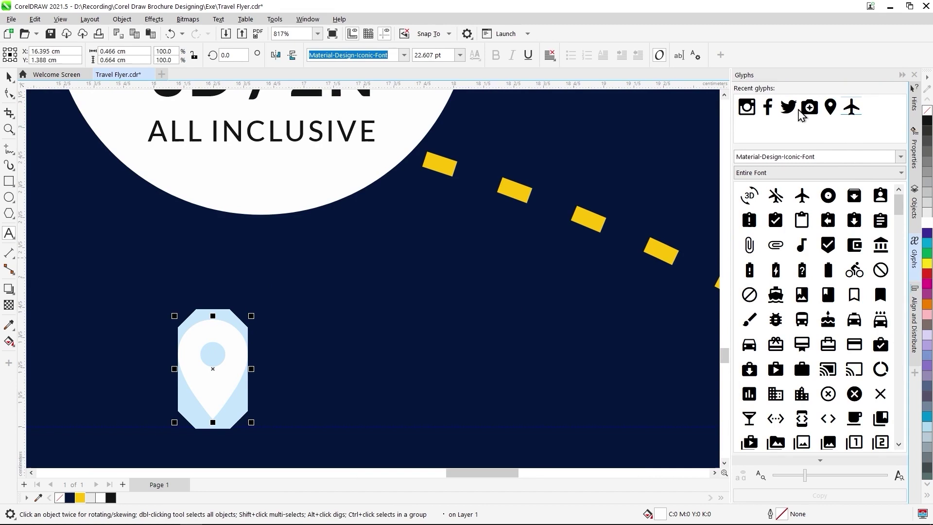
{"action": "double_click", "coordinate": [797, 117]}
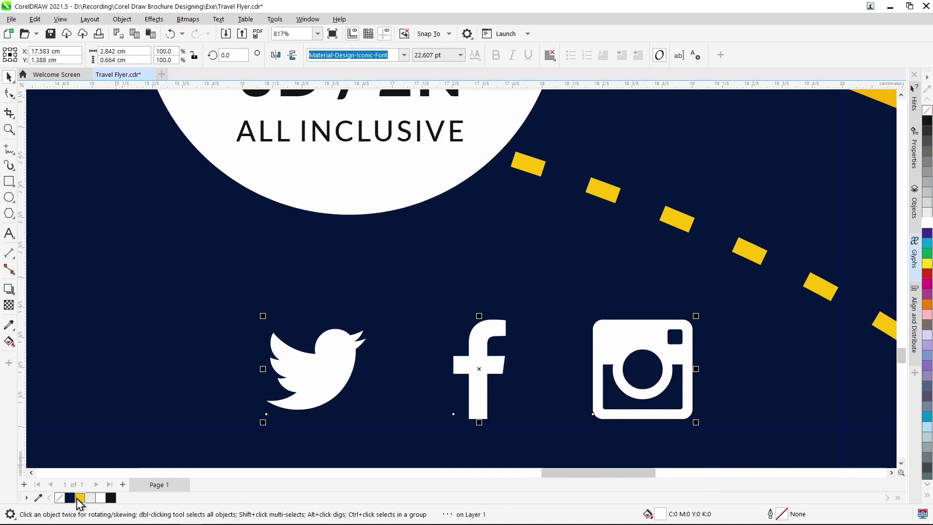
{"action": "scroll", "scroll_direction": "down", "scroll_amount": 3}
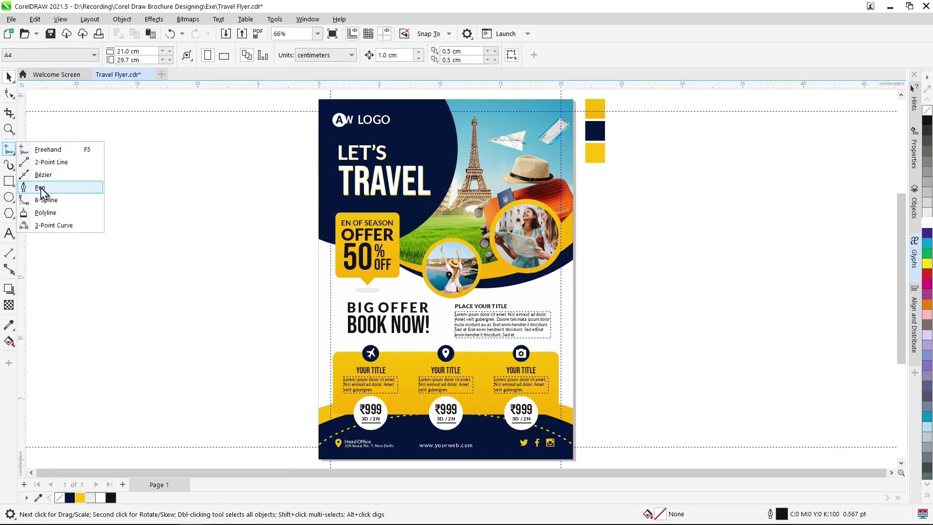
Draw a white 2 pt Bézier arc along the navy panel's curved edge and refine its shape.
{"action": "scroll", "scroll_direction": "up", "scroll_amount": 3}
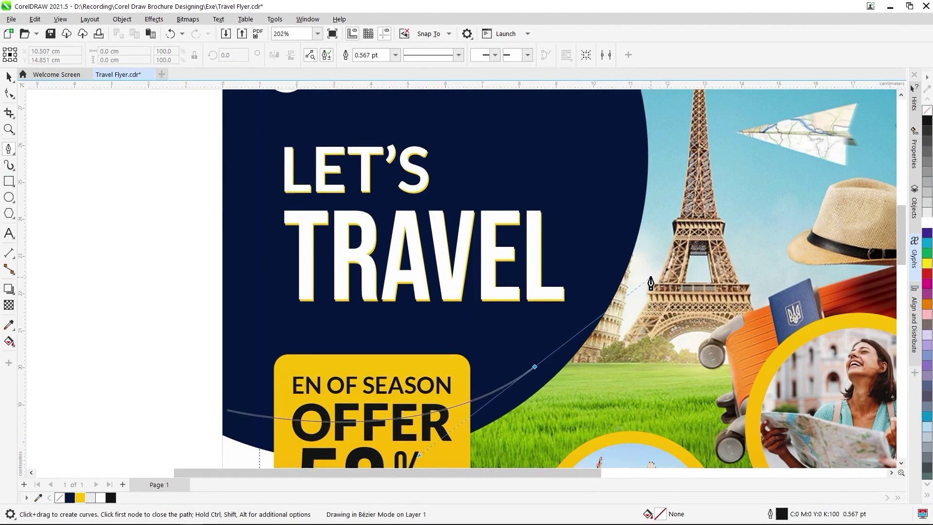
{"action": "scroll", "scroll_direction": "down", "scroll_amount": 3}
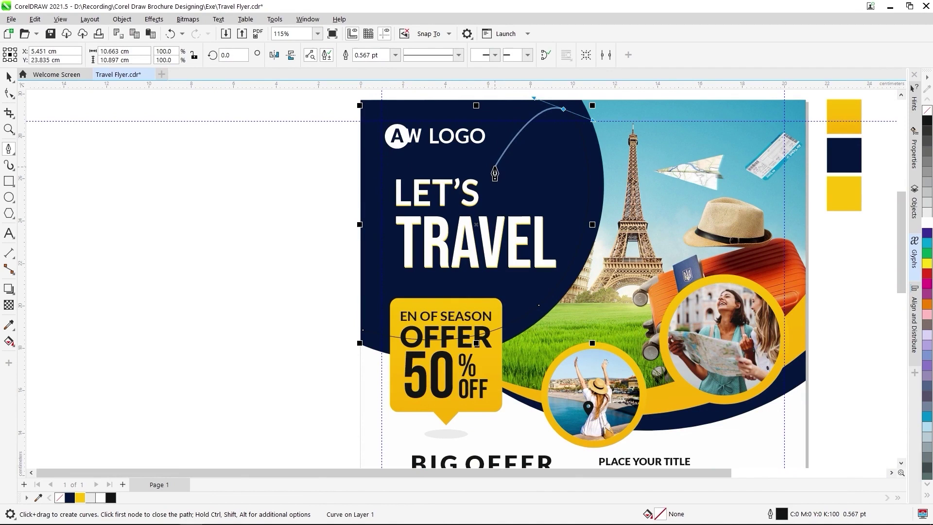
{"action": "key", "text": "Escape"}
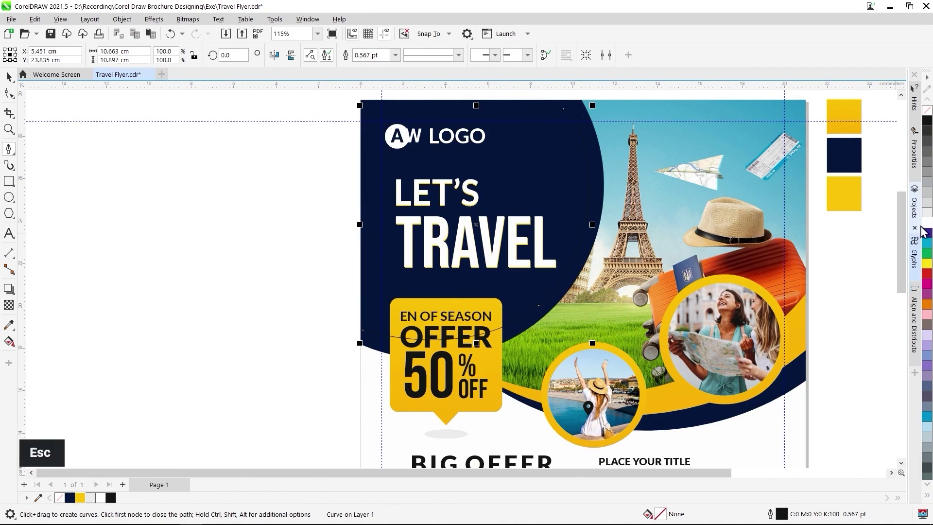
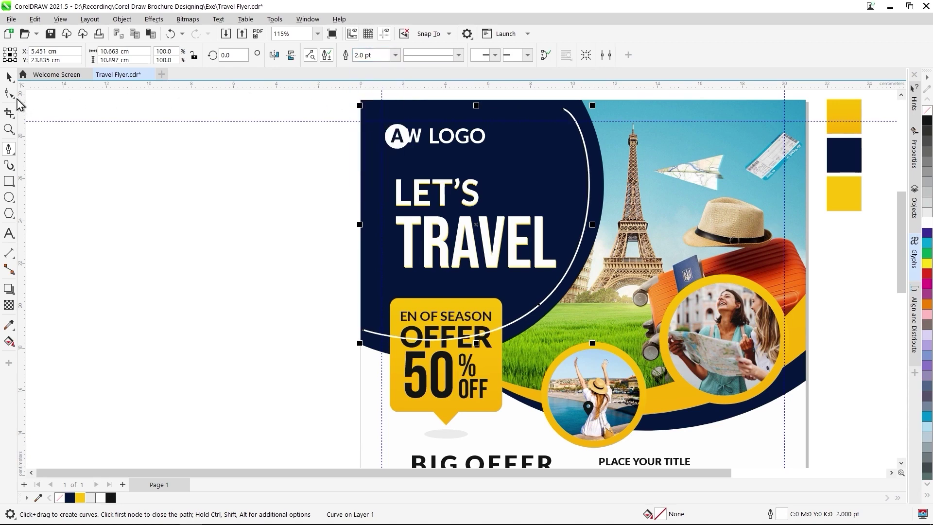
{"action": "scroll", "scroll_direction": "down", "scroll_amount": 3}
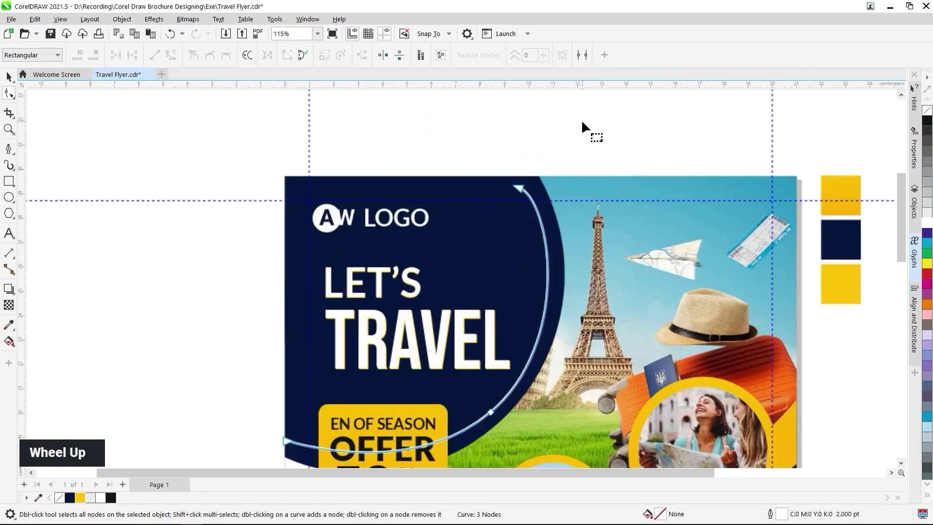
{"action": "scroll", "scroll_direction": "up", "scroll_amount": 3}
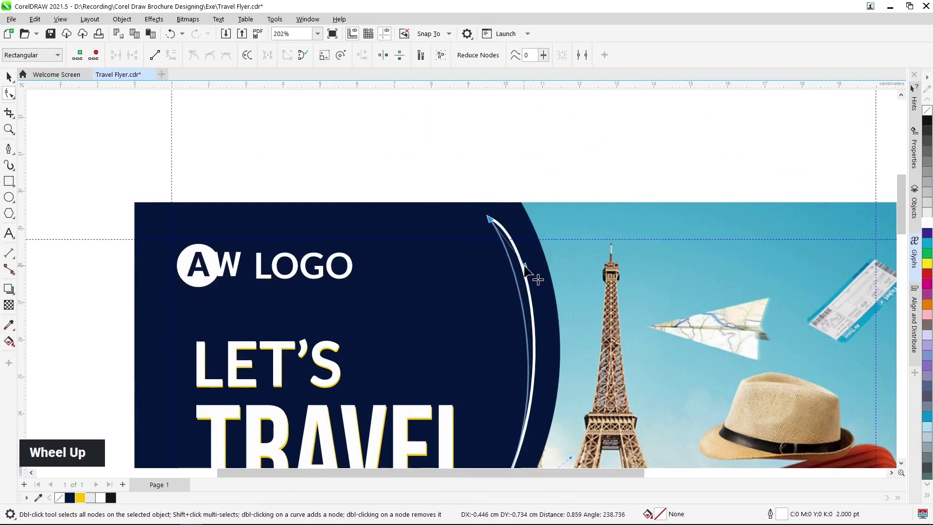
{"action": "scroll", "scroll_direction": "down", "scroll_amount": 3}
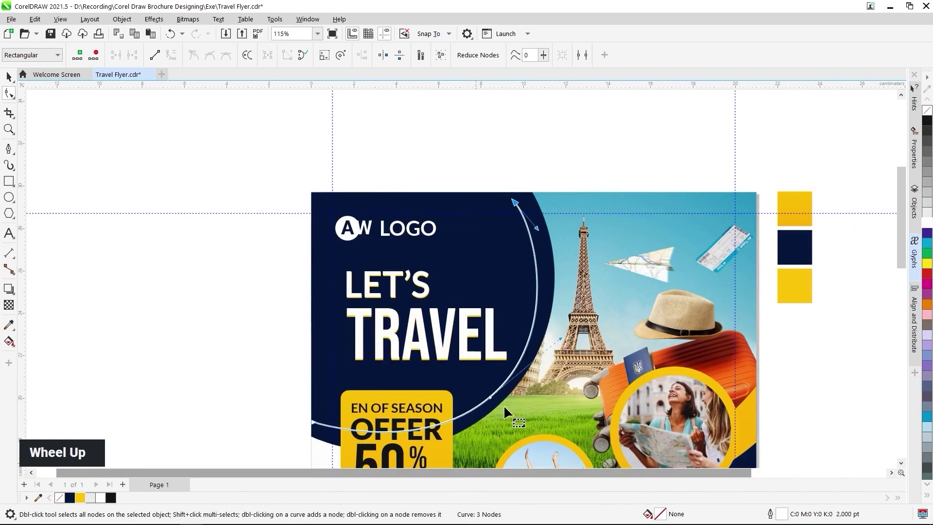
{"action": "scroll", "scroll_direction": "up", "scroll_amount": 3}
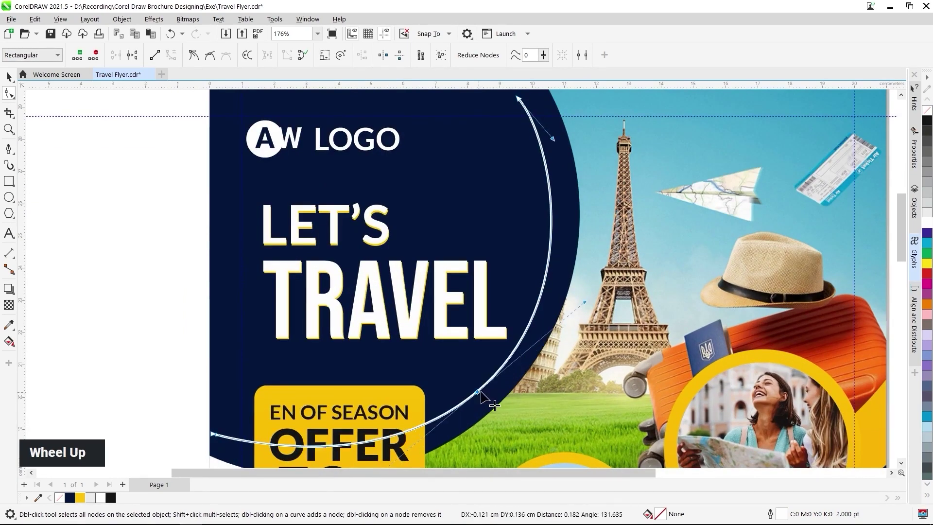
{"action": "scroll", "scroll_direction": "down", "scroll_amount": 3}
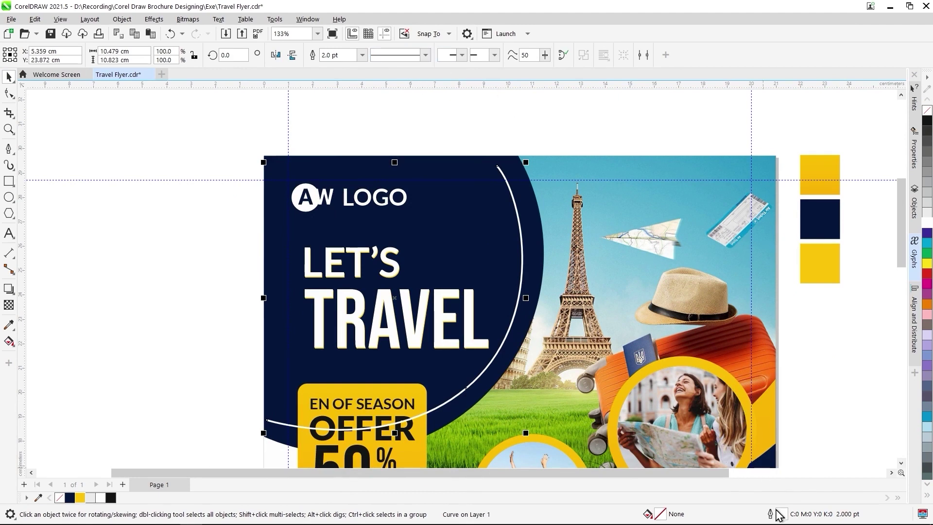
Apply a dashed outline style to the white arc, adjust its stacking order and deselect it.
{"action": "double_click", "coordinate": [773, 517]}
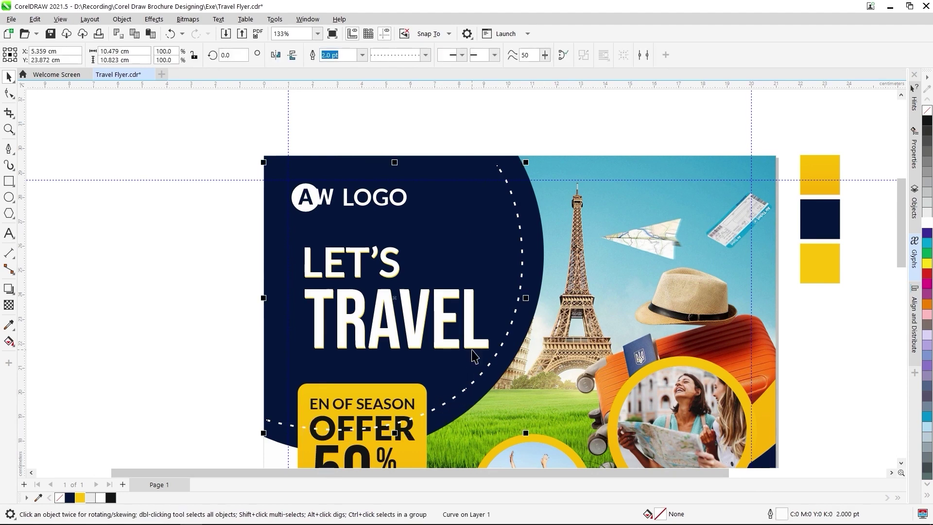
{"action": "key", "text": "ctrl+Page_Down"}
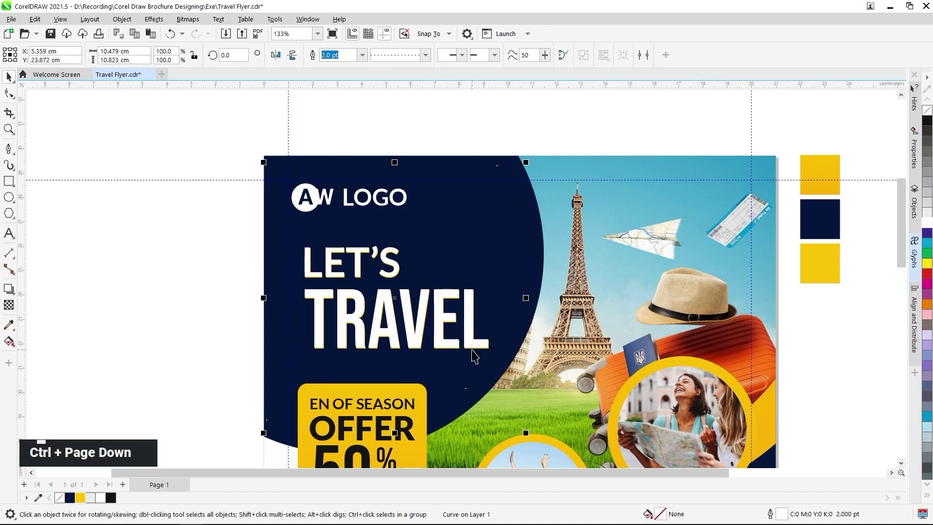
{"action": "key", "text": "ctrl+Page_Up"}
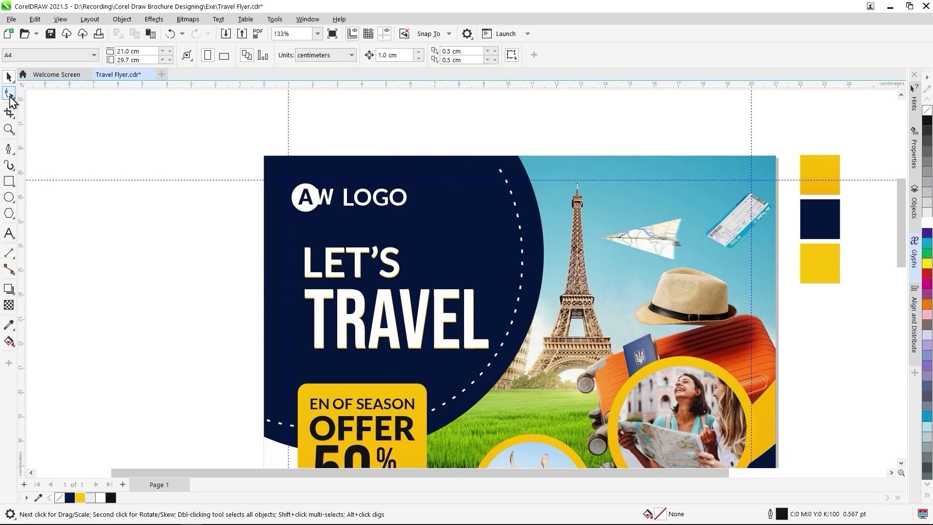
Zoom around the navy panel while fitting the tilted airplane glyph beside the shortened dashed arc.
{"action": "scroll", "scroll_direction": "up", "scroll_amount": 3}
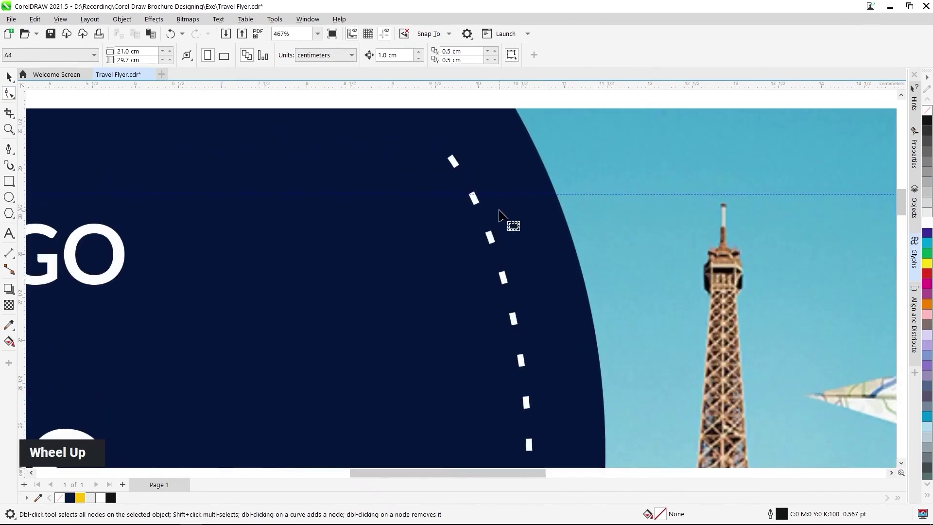
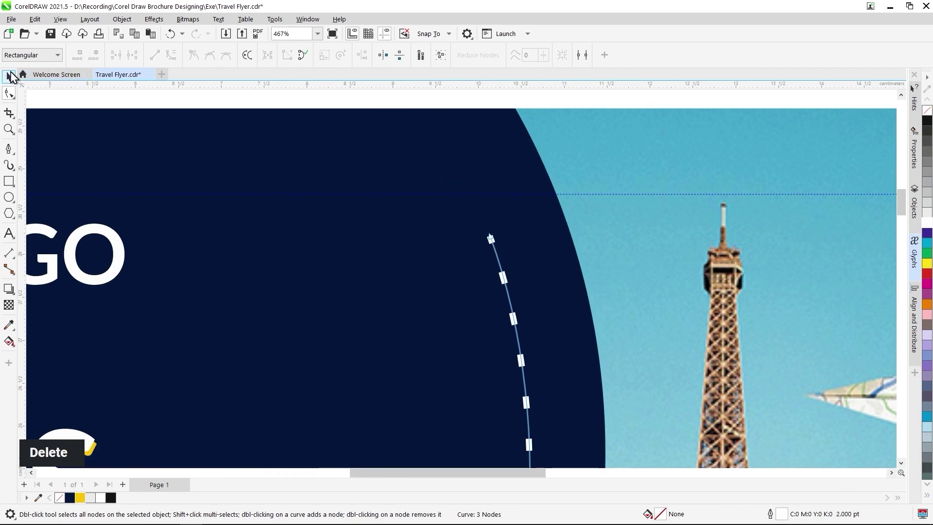
{"action": "scroll", "scroll_direction": "down", "scroll_amount": 3}
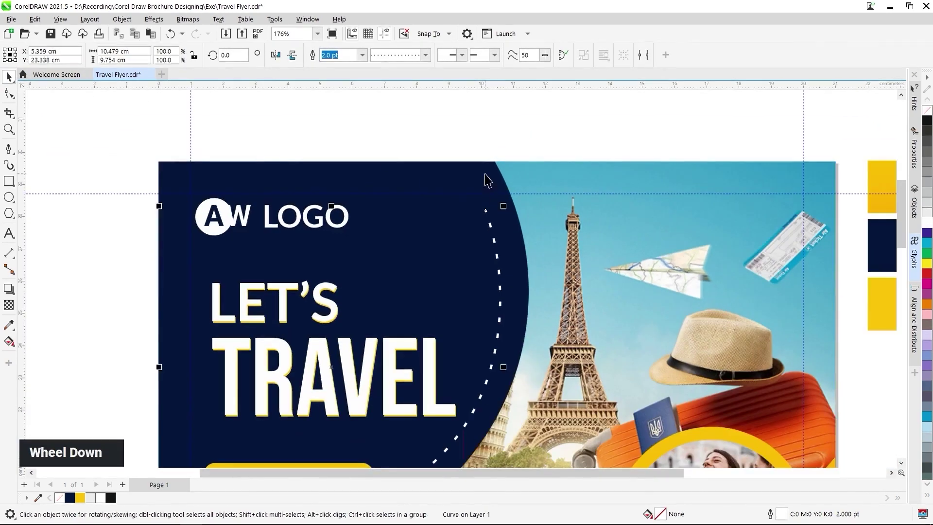
{"action": "scroll", "scroll_direction": "up", "scroll_amount": 3}
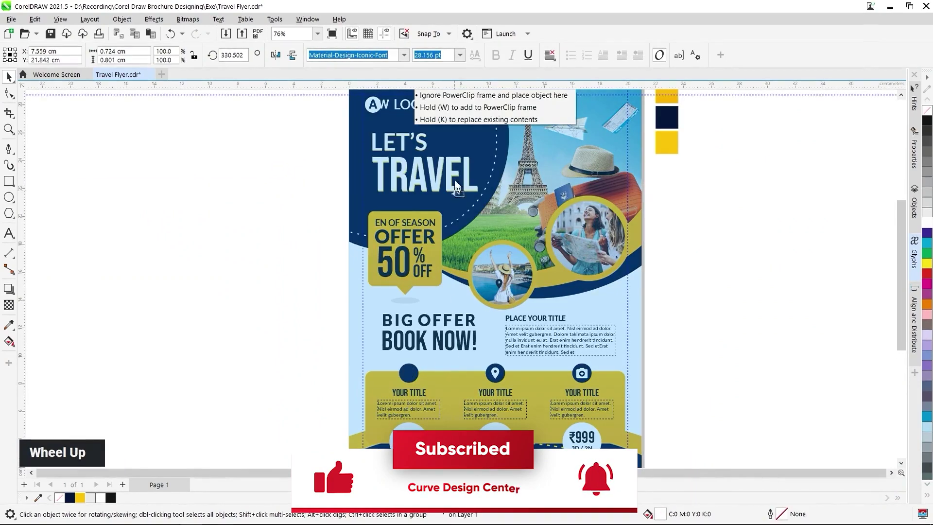
{"action": "scroll", "scroll_direction": "down", "scroll_amount": 3}
{"action": "scroll", "scroll_direction": "up", "scroll_amount": 3}
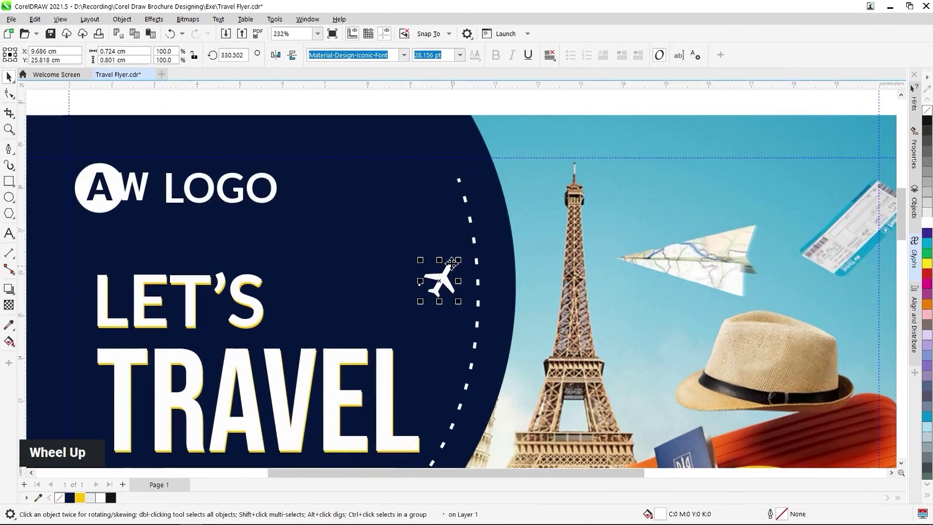